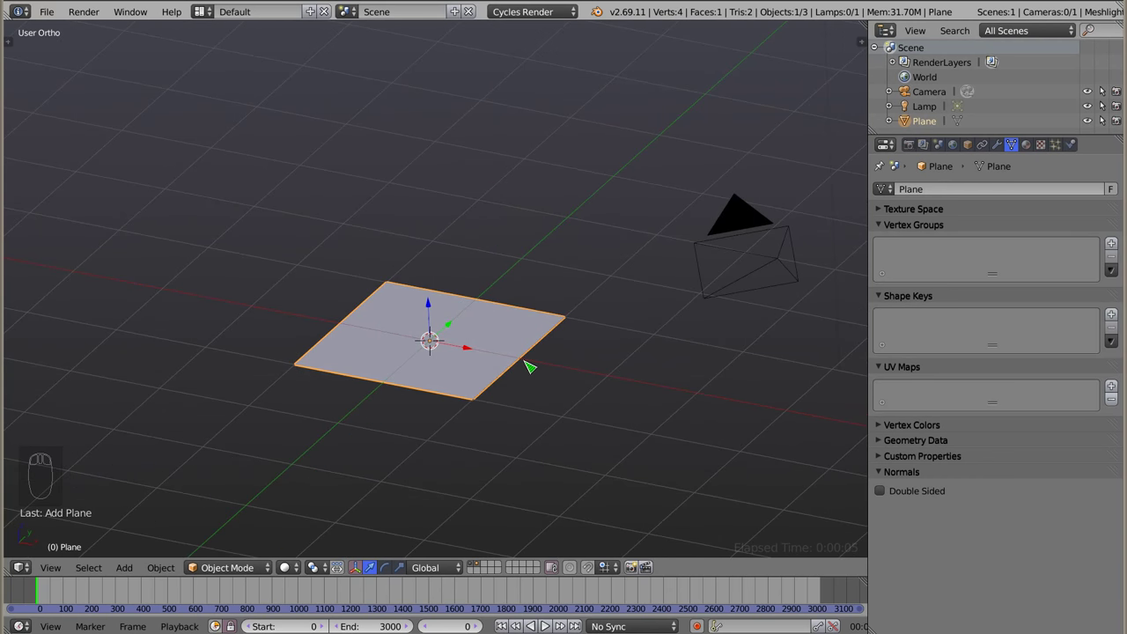
Rotate the plane 90° on X and apply the rotation so its values read zero
{"action": "key", "text": "r"}
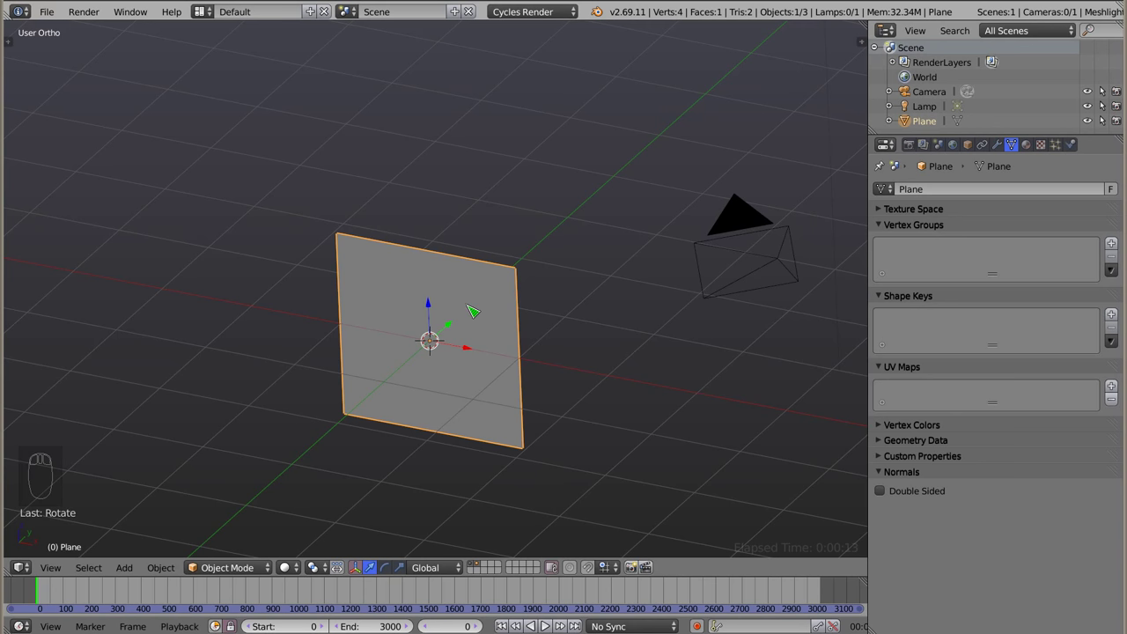
{"action": "key", "text": "n"}
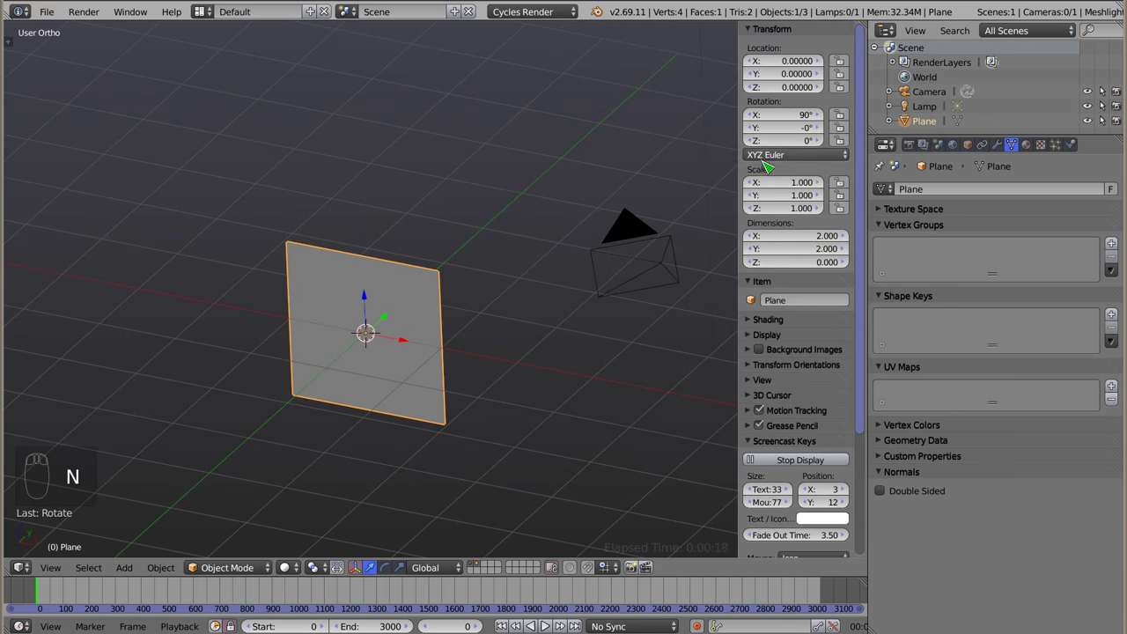
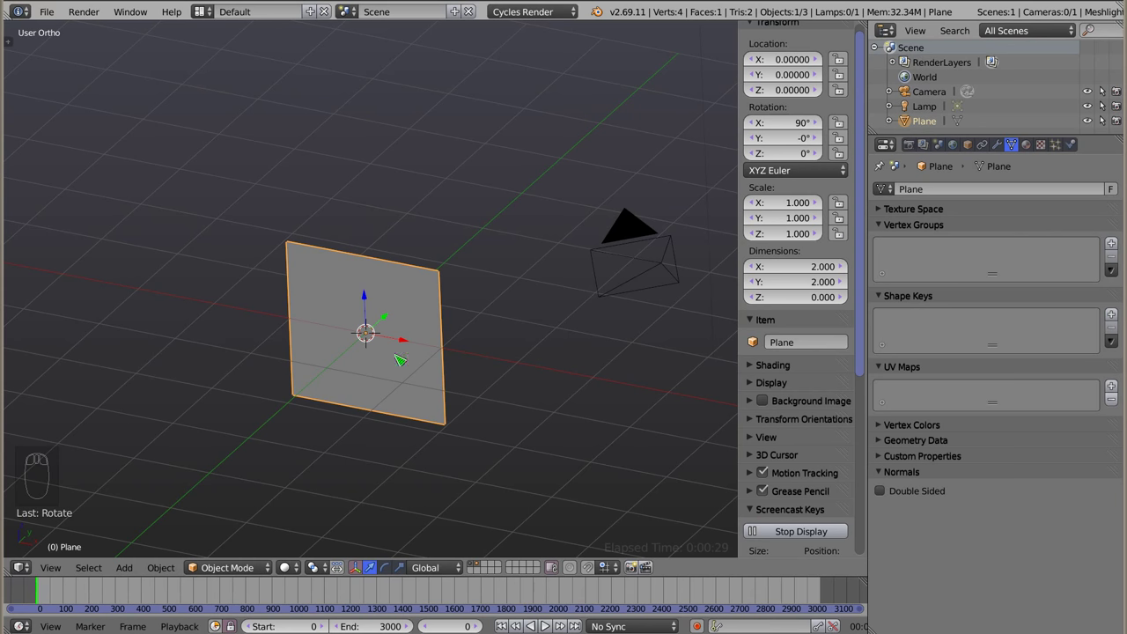
{"action": "key", "text": "ctrl+a"}
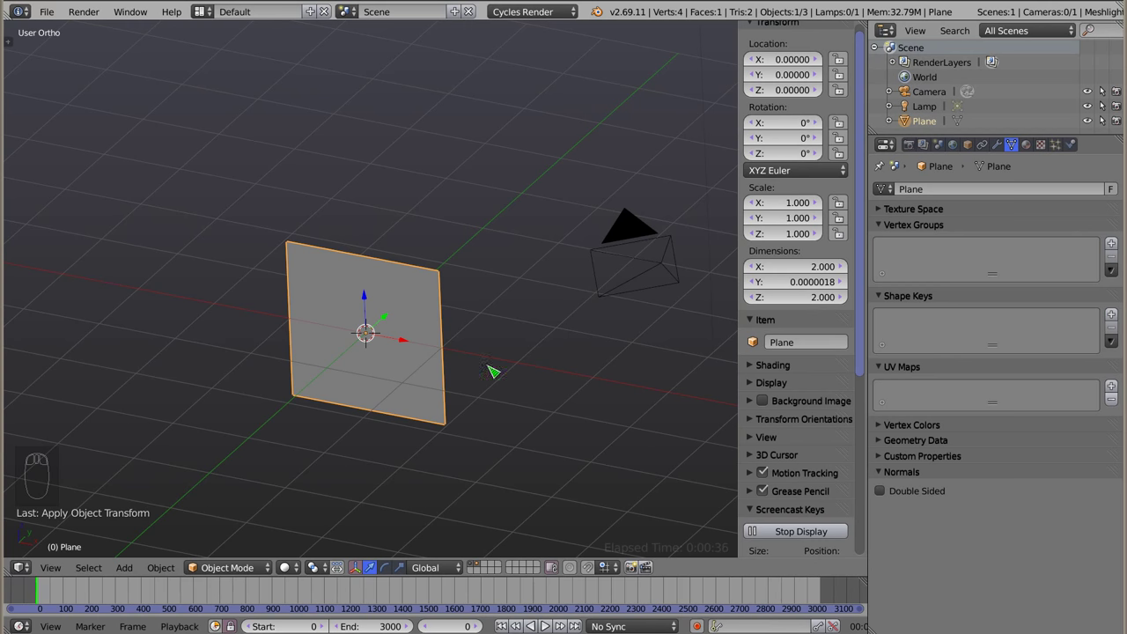
{"action": "key", "text": "Tab"}
{"action": "key", "text": "Tab"}
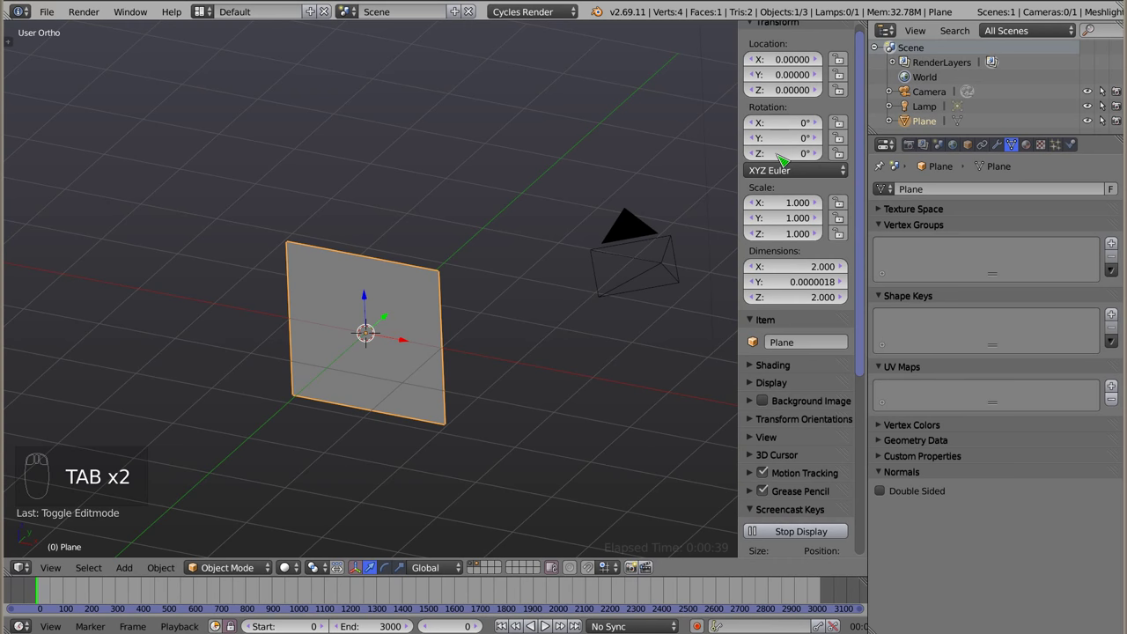
{"action": "left_click_drag", "start_coordinate": [340, 341], "coordinate": [347, 362]}
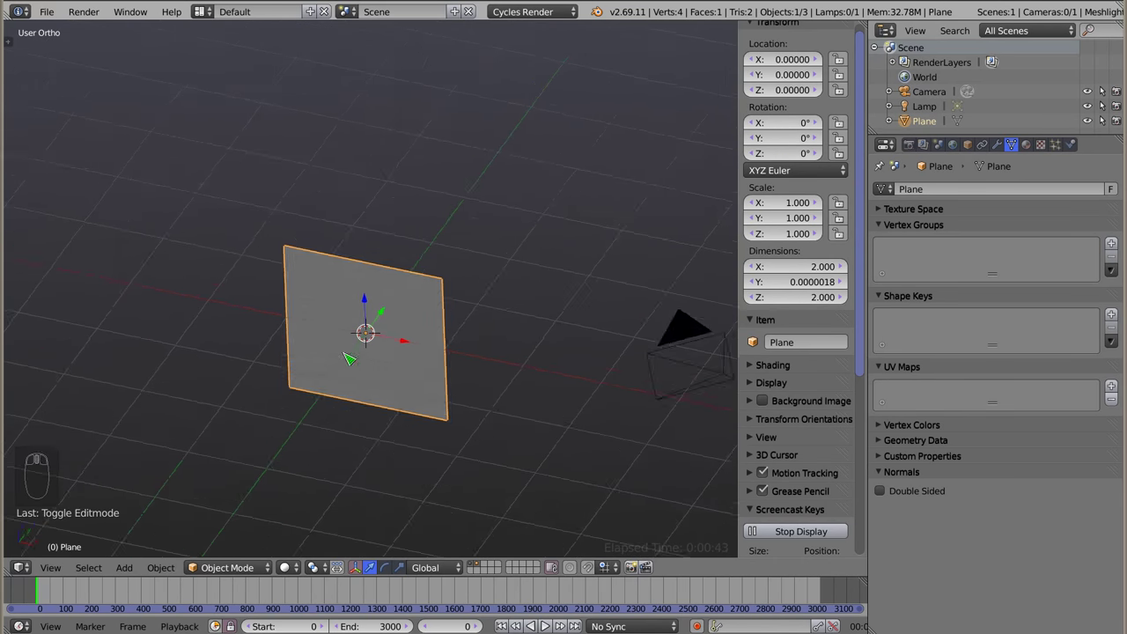
Add a Subdivision Surface modifier at level 3 set to Simple, keeping the plane flat
{"action": "left_click_drag", "start_coordinate": [416, 405], "coordinate": [945, 331]}
{"action": "left_click_drag", "start_coordinate": [1004, 157], "coordinate": [783, 416]}
{"action": "key", "text": "z"}
{"action": "left_click_drag", "start_coordinate": [347, 380], "coordinate": [931, 309]}
{"action": "left_click_drag", "start_coordinate": [993, 287], "coordinate": [370, 271]}
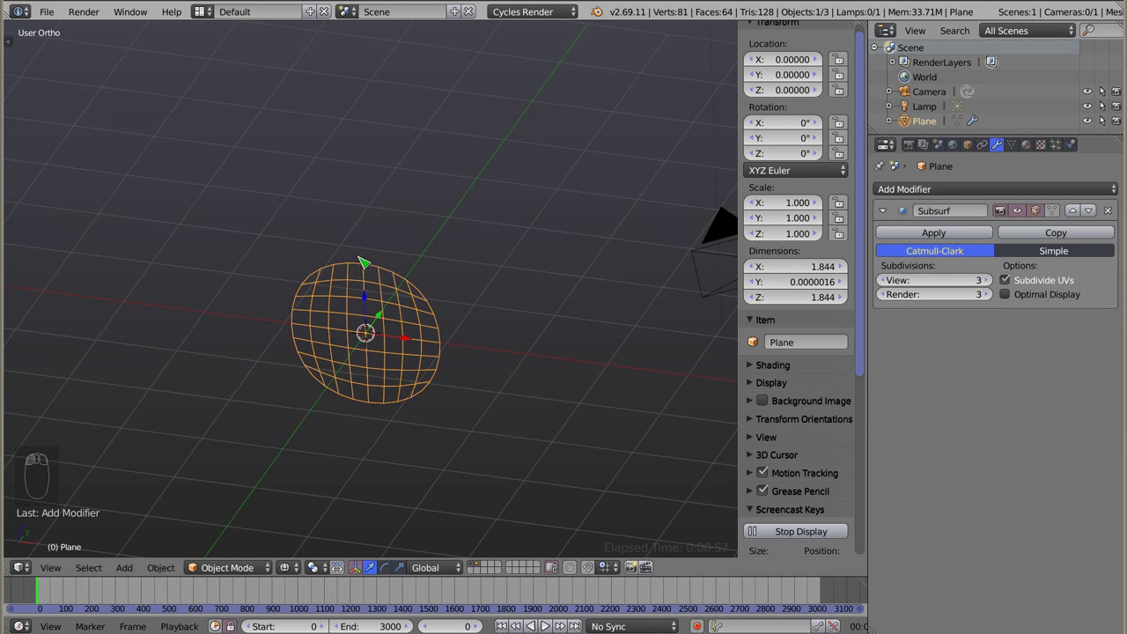
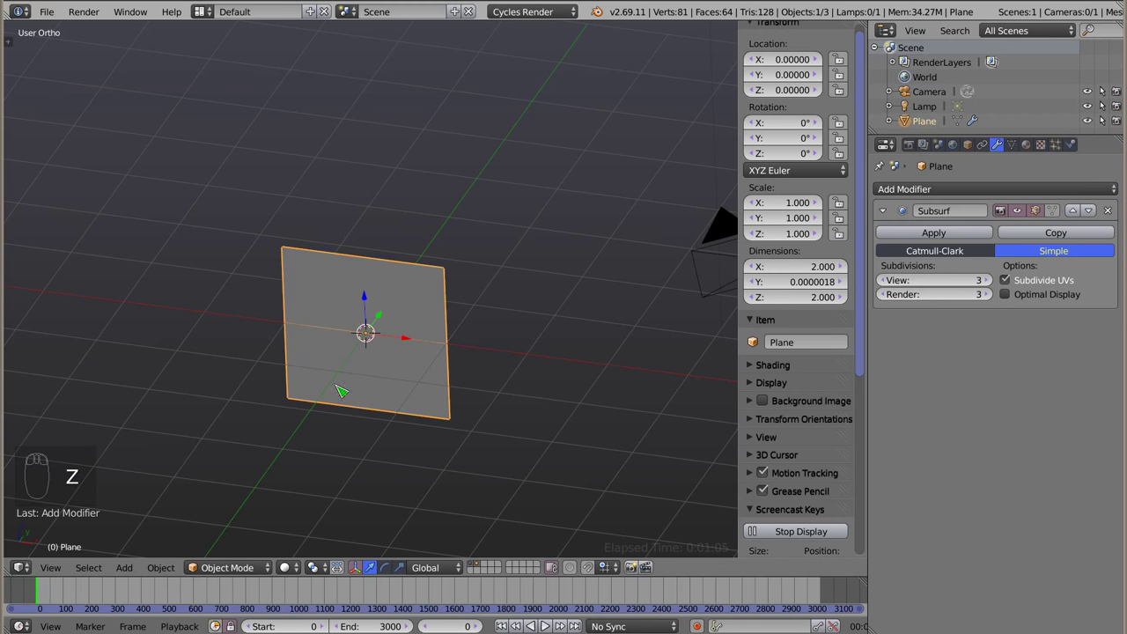
{"action": "left_click_drag", "start_coordinate": [391, 356], "coordinate": [384, 353]}
{"action": "left_click_drag", "start_coordinate": [348, 327], "coordinate": [380, 439]}
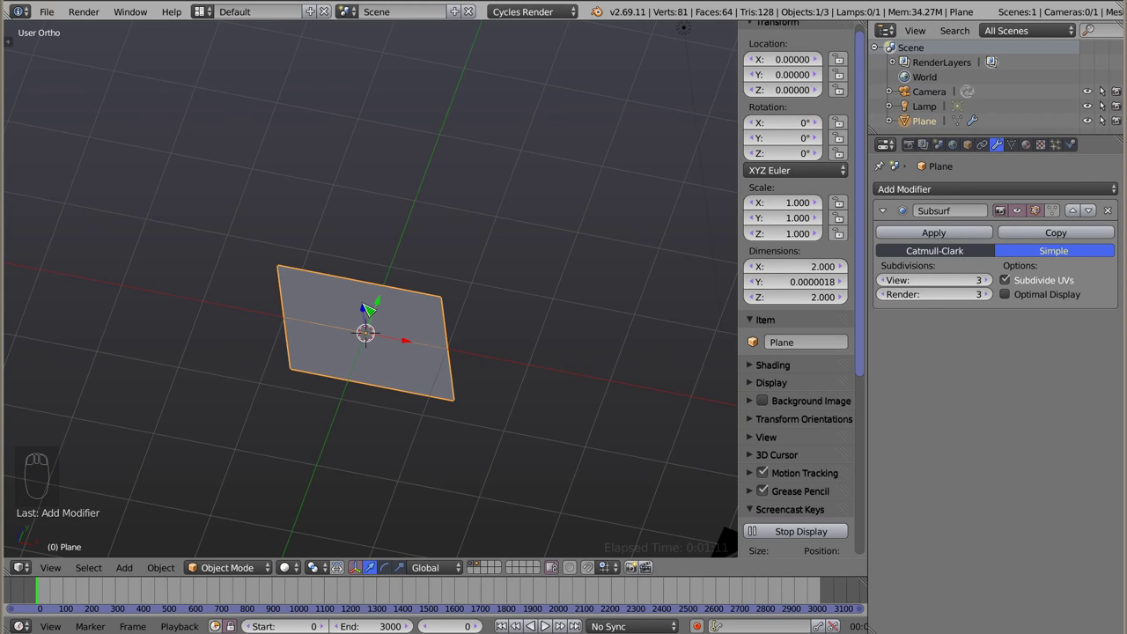
Add a Bezier circle and give the plane a Curve modifier targeting it on the X axis
{"action": "key", "text": "shift+a"}
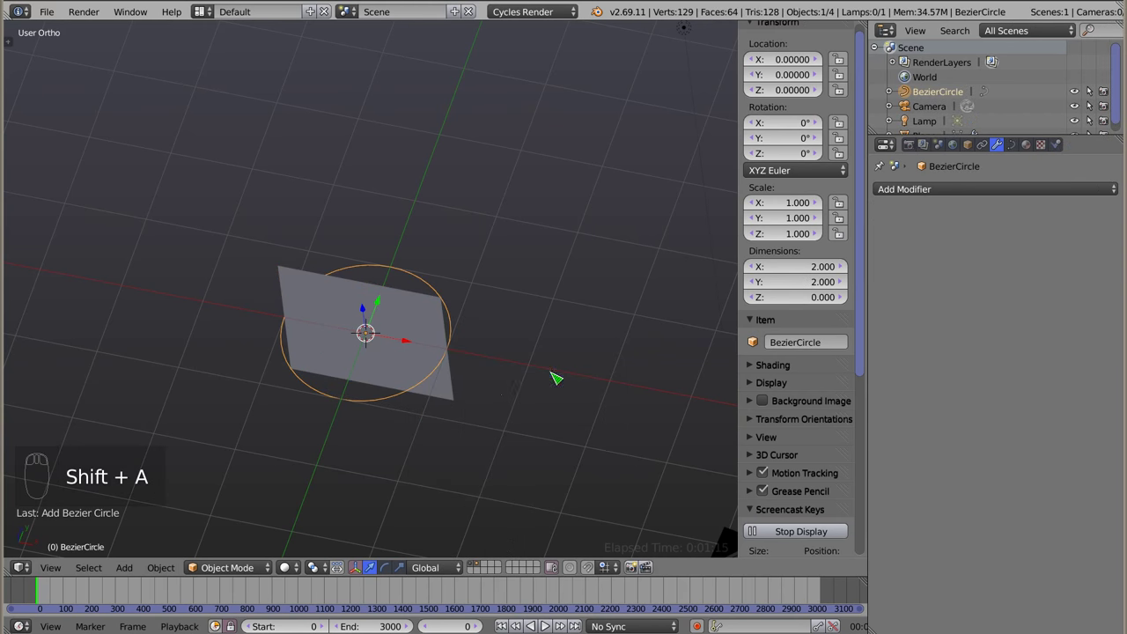
{"action": "left_click_drag", "start_coordinate": [346, 387], "coordinate": [426, 301]}
{"action": "key", "text": "shift+a"}
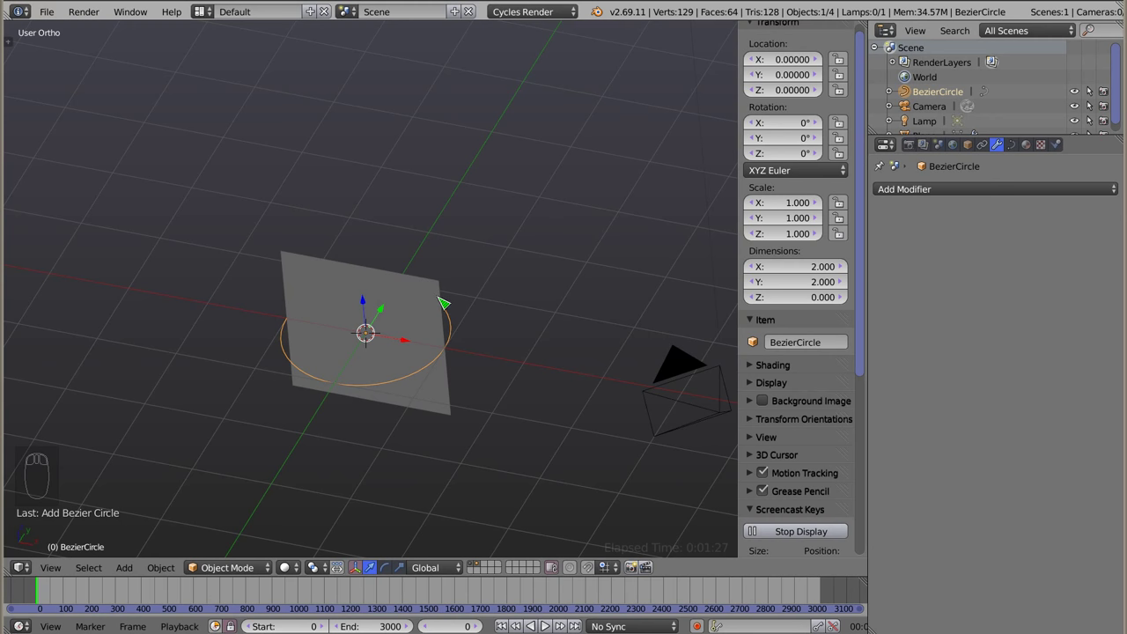
{"action": "left_click_drag", "start_coordinate": [442, 301], "coordinate": [895, 226]}
{"action": "left_click_drag", "start_coordinate": [888, 222], "coordinate": [898, 260]}
{"action": "left_click_drag", "start_coordinate": [888, 299], "coordinate": [343, 426]}
{"action": "left_click_drag", "start_coordinate": [355, 388], "coordinate": [343, 294]}
Inspect the bent plane in wireframe and solid shading from several angles
{"action": "key", "text": "z"}
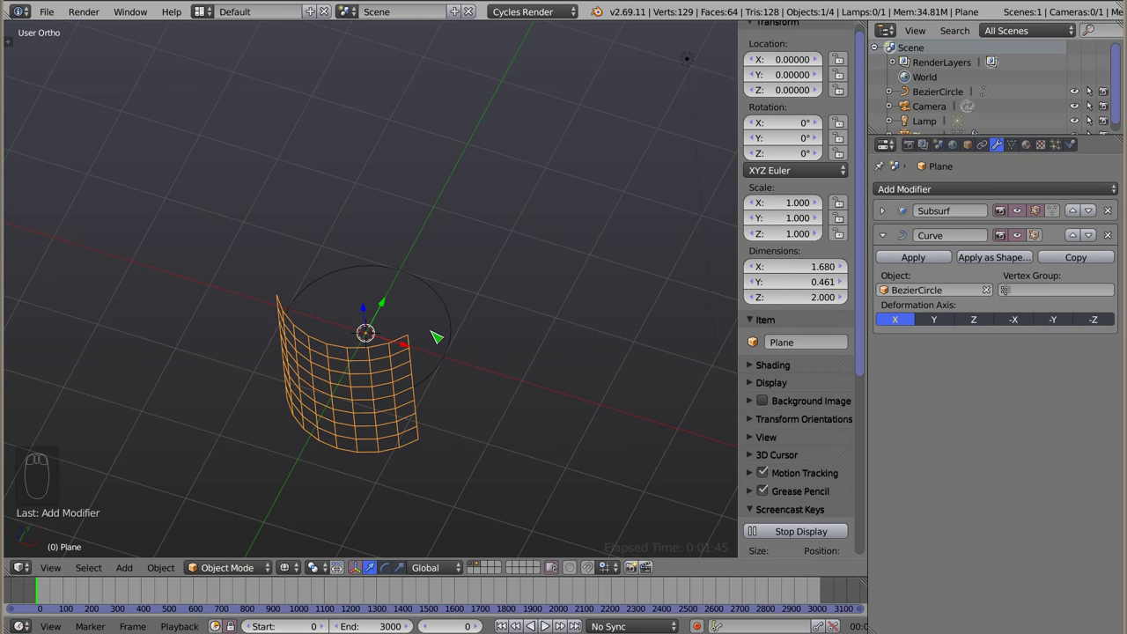
{"action": "left_click_drag", "start_coordinate": [371, 373], "coordinate": [391, 379]}
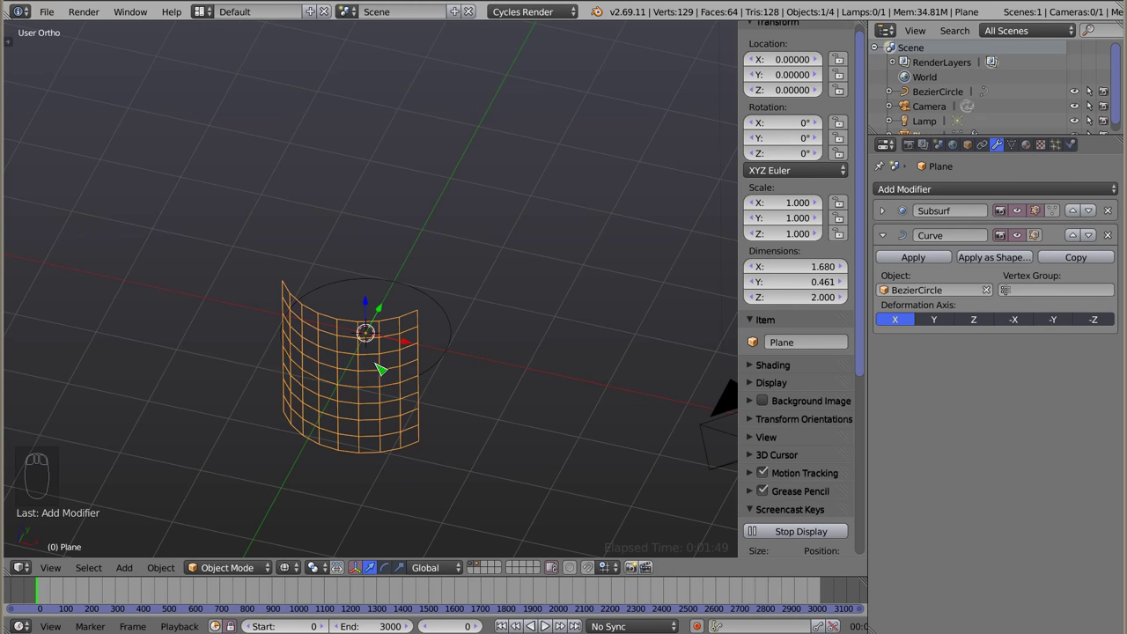
{"action": "key", "text": "Tab"}
{"action": "key", "text": "Tab"}
{"action": "key", "text": "z"}
{"action": "left_click_drag", "start_coordinate": [394, 504], "coordinate": [455, 414]}
{"action": "left_click_drag", "start_coordinate": [383, 459], "coordinate": [451, 381]}
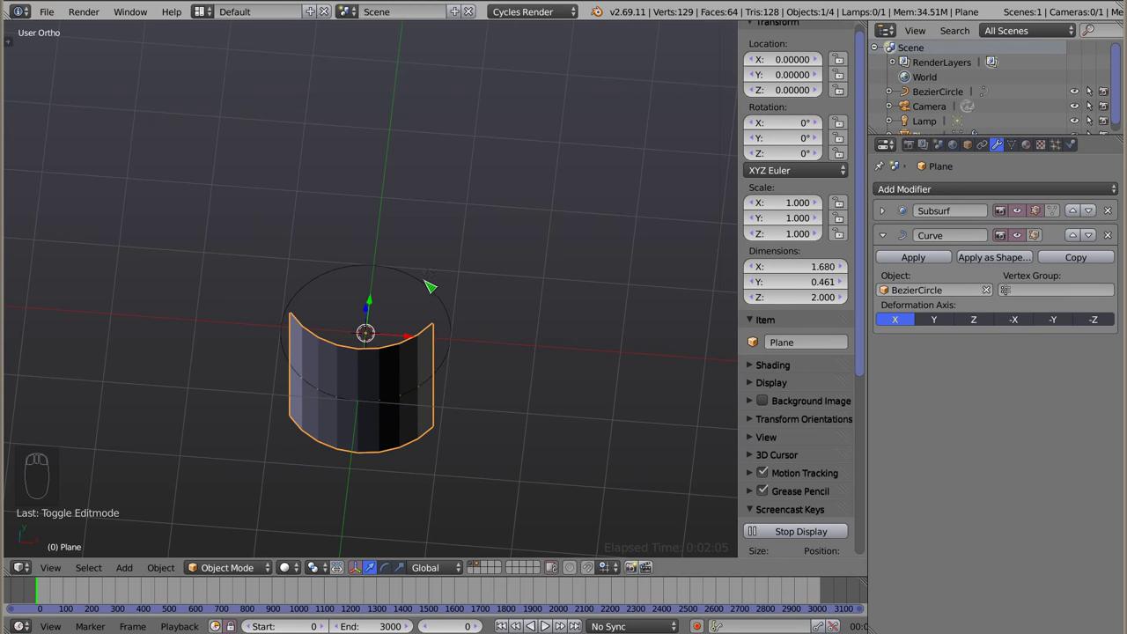
In the Bezier circle's curve settings enable Bounds Clamp and Stretch so the plane wraps the whole circle
{"action": "left_click_drag", "start_coordinate": [426, 292], "coordinate": [455, 285]}
{"action": "left_click", "coordinate": [455, 286]}
{"action": "left_click_drag", "start_coordinate": [1022, 152], "coordinate": [885, 215]}
{"action": "left_click_drag", "start_coordinate": [886, 215], "coordinate": [1075, 219]}
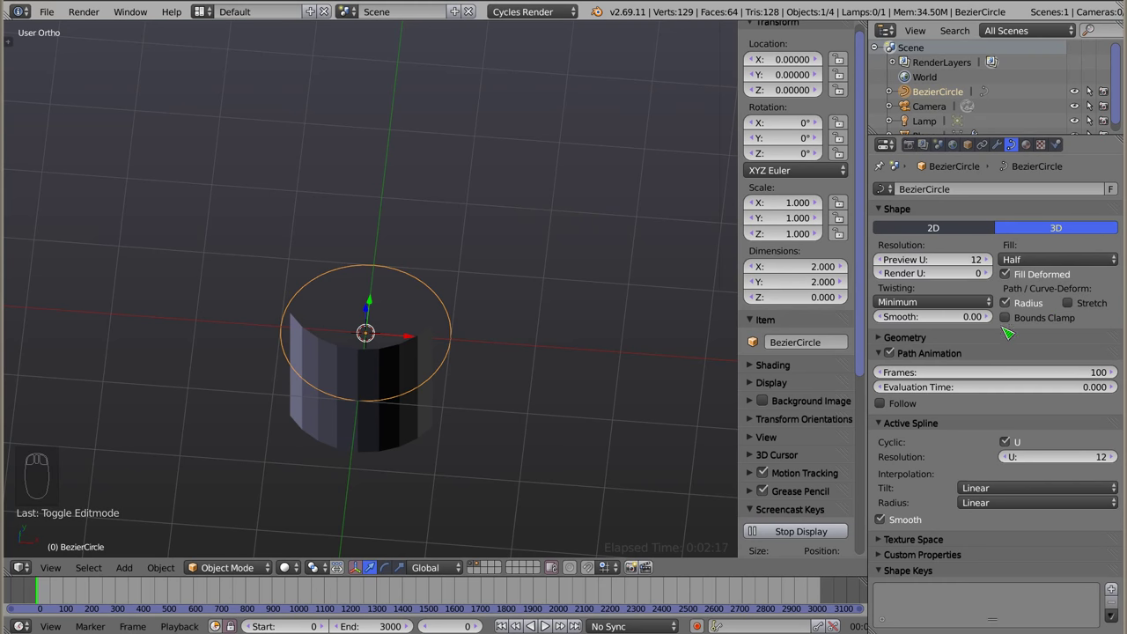
{"action": "left_click_drag", "start_coordinate": [1014, 325], "coordinate": [425, 369]}
{"action": "left_click_drag", "start_coordinate": [426, 369], "coordinate": [273, 303]}
{"action": "left_click_drag", "start_coordinate": [502, 380], "coordinate": [496, 410]}
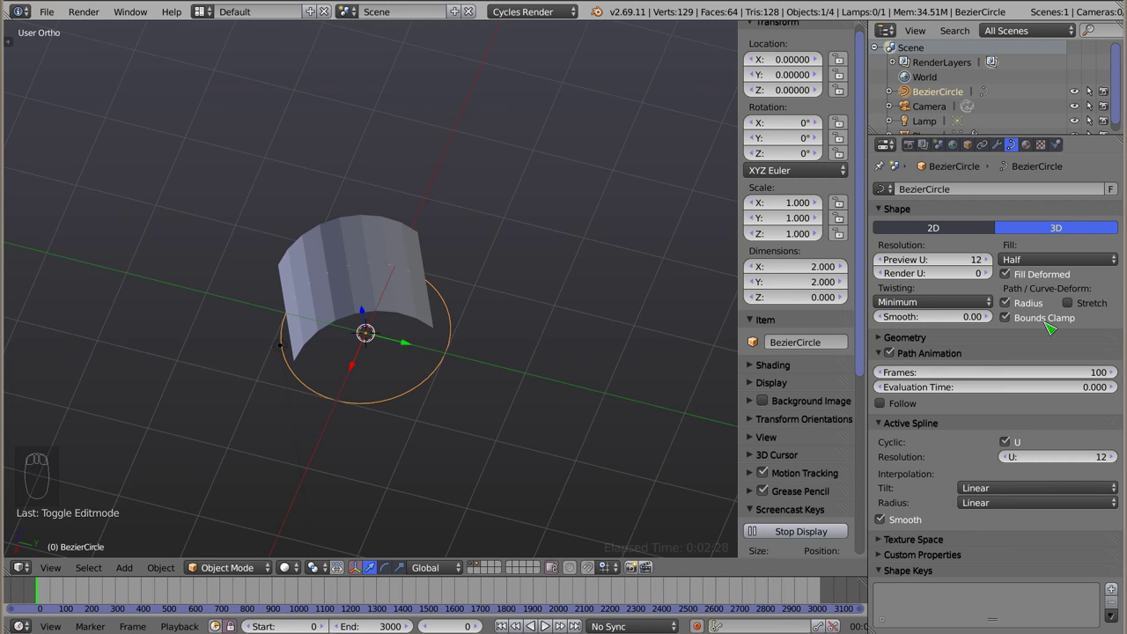
{"action": "left_click_drag", "start_coordinate": [1079, 310], "coordinate": [331, 234]}
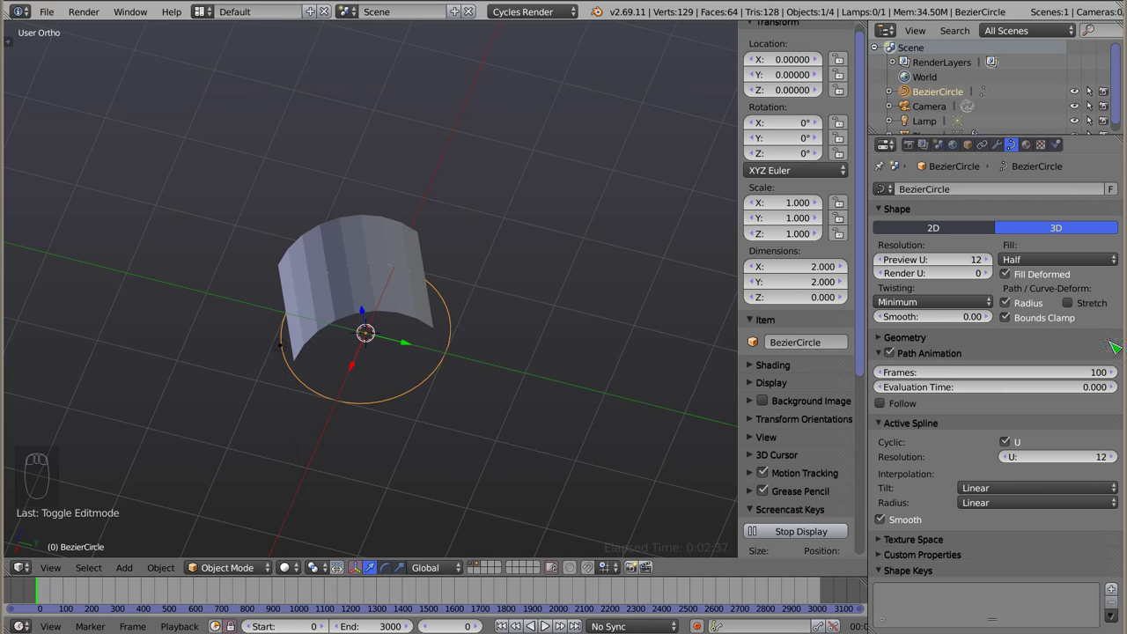
{"action": "left_click_drag", "start_coordinate": [1077, 308], "coordinate": [378, 264]}
{"action": "middle_click", "coordinate": [378, 264]}
{"action": "left_click", "coordinate": [387, 293]}
Restore clamping so the tube closes evenly, check it from the side and reselect the tube mesh
{"action": "left_click_drag", "start_coordinate": [391, 352], "coordinate": [442, 245]}
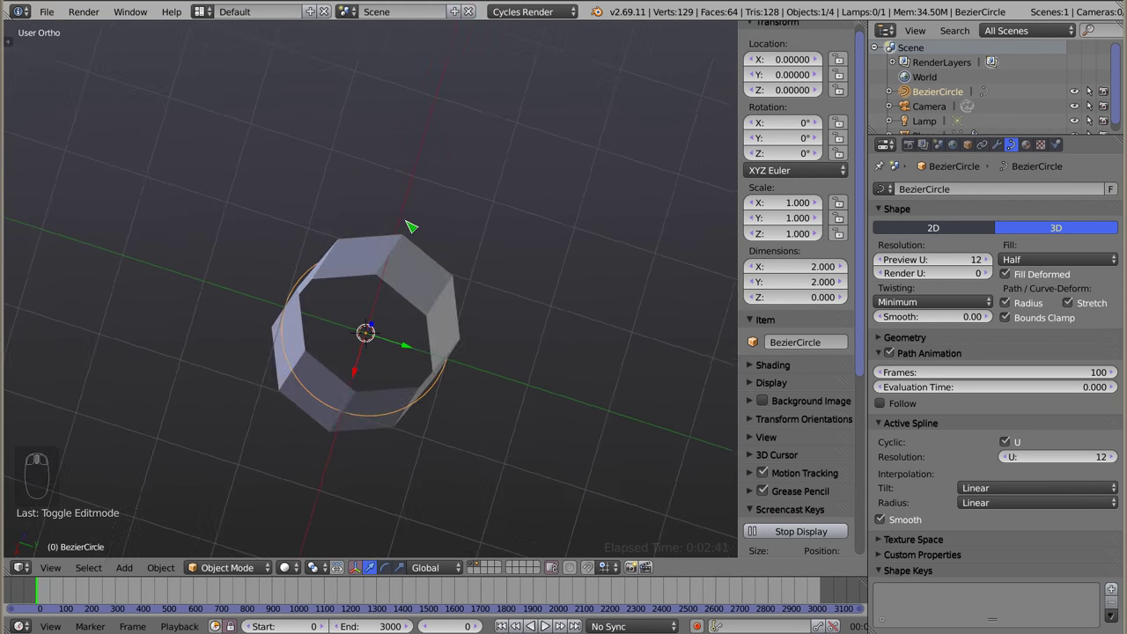
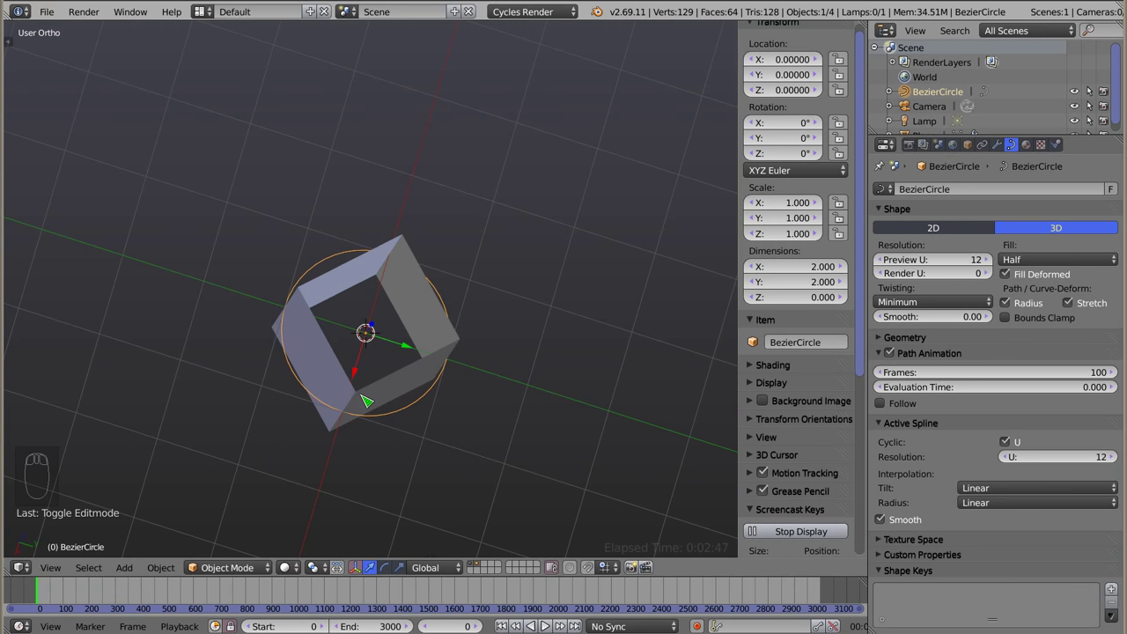
{"action": "left_click_drag", "start_coordinate": [406, 416], "coordinate": [420, 378]}
{"action": "left_click_drag", "start_coordinate": [318, 314], "coordinate": [1092, 304]}
{"action": "left_click_drag", "start_coordinate": [1021, 327], "coordinate": [413, 276]}
{"action": "middle_click", "coordinate": [419, 297]}
{"action": "left_click_drag", "start_coordinate": [414, 276], "coordinate": [367, 331]}
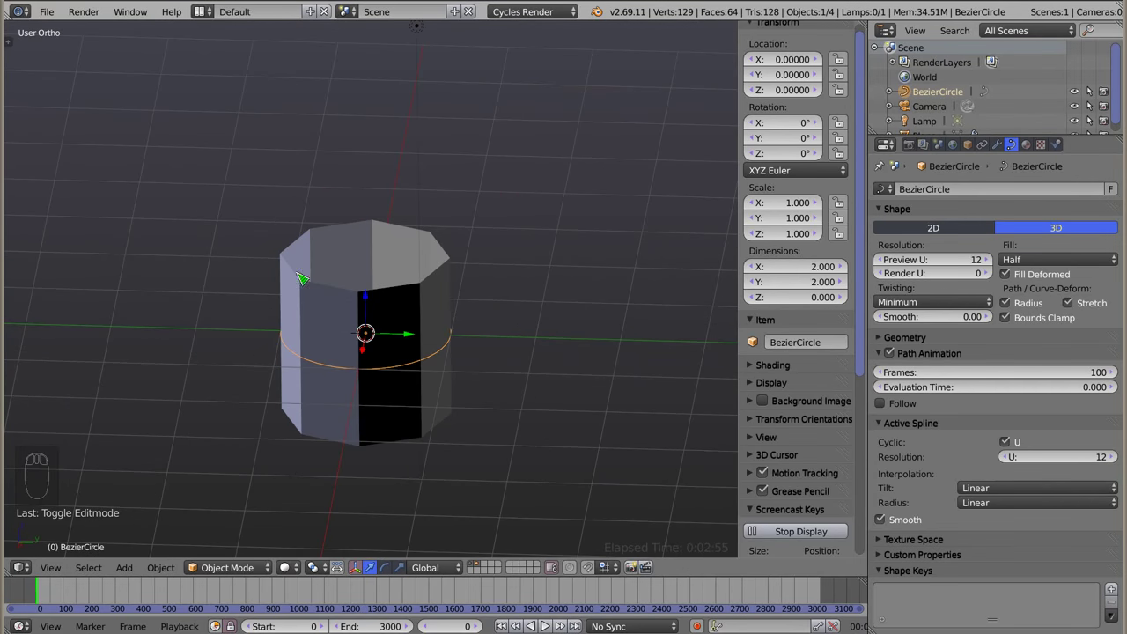
{"action": "left_click_drag", "start_coordinate": [345, 246], "coordinate": [1008, 158]}
{"action": "left_click_drag", "start_coordinate": [1006, 157], "coordinate": [891, 250]}
{"action": "left_click_drag", "start_coordinate": [889, 246], "coordinate": [338, 365]}
{"action": "left_click_drag", "start_coordinate": [348, 370], "coordinate": [386, 324]}
{"action": "left_click_drag", "start_coordinate": [376, 434], "coordinate": [395, 358]}
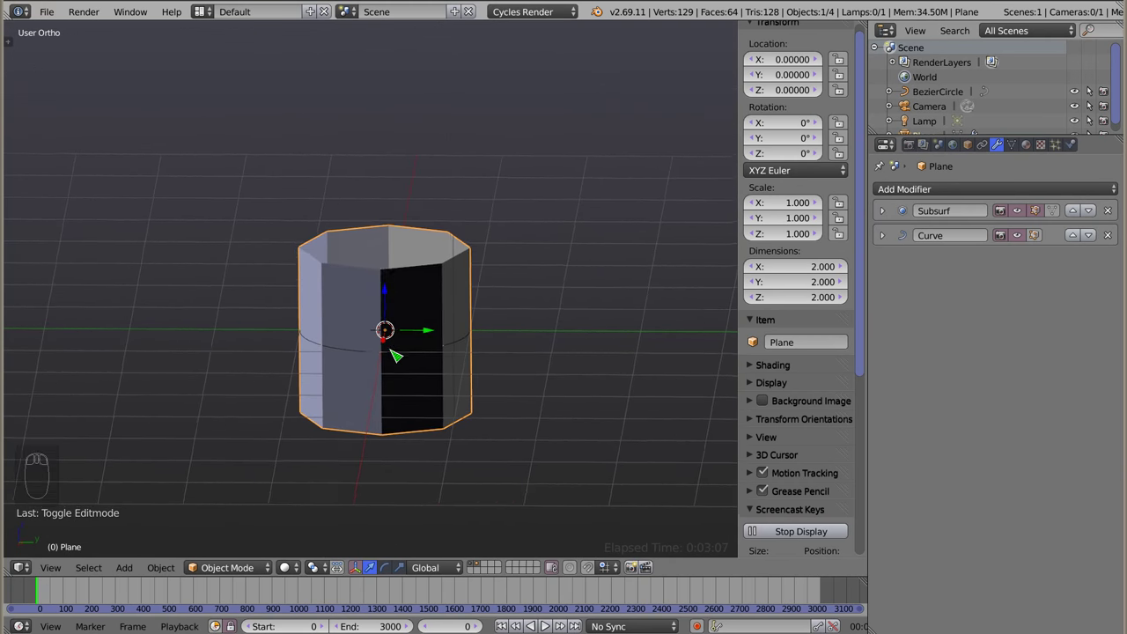
Add an Edge Split modifier at 12° and a second Subdivision Surface modifier to the tube
{"action": "left_click_drag", "start_coordinate": [396, 368], "coordinate": [401, 290]}
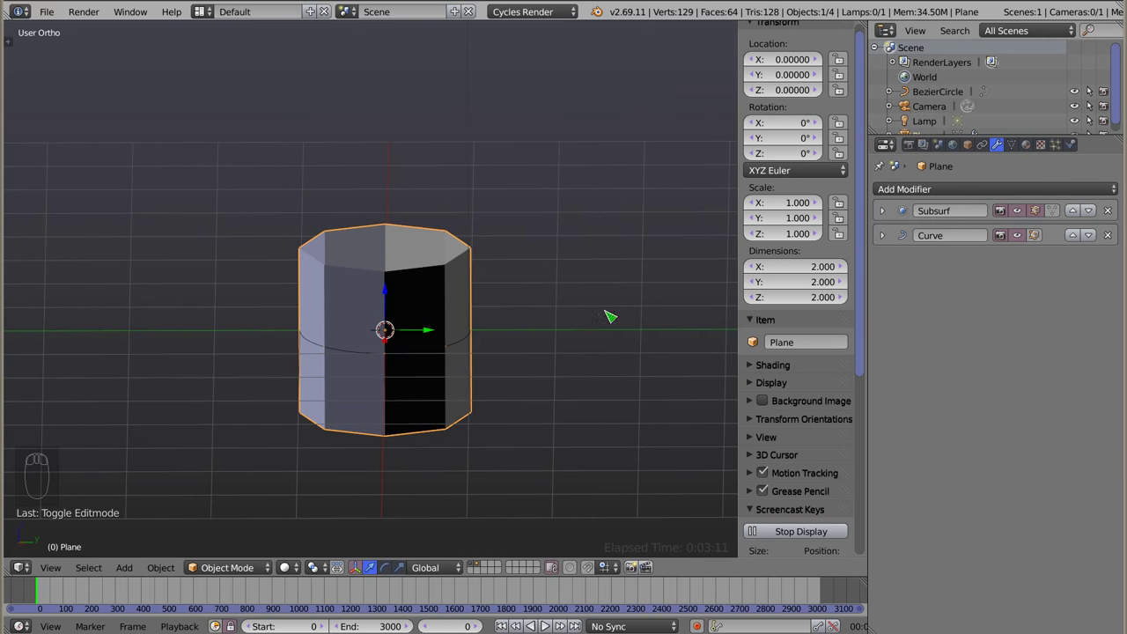
{"action": "left_click_drag", "start_coordinate": [985, 194], "coordinate": [791, 305]}
{"action": "left_click_drag", "start_coordinate": [364, 383], "coordinate": [961, 323]}
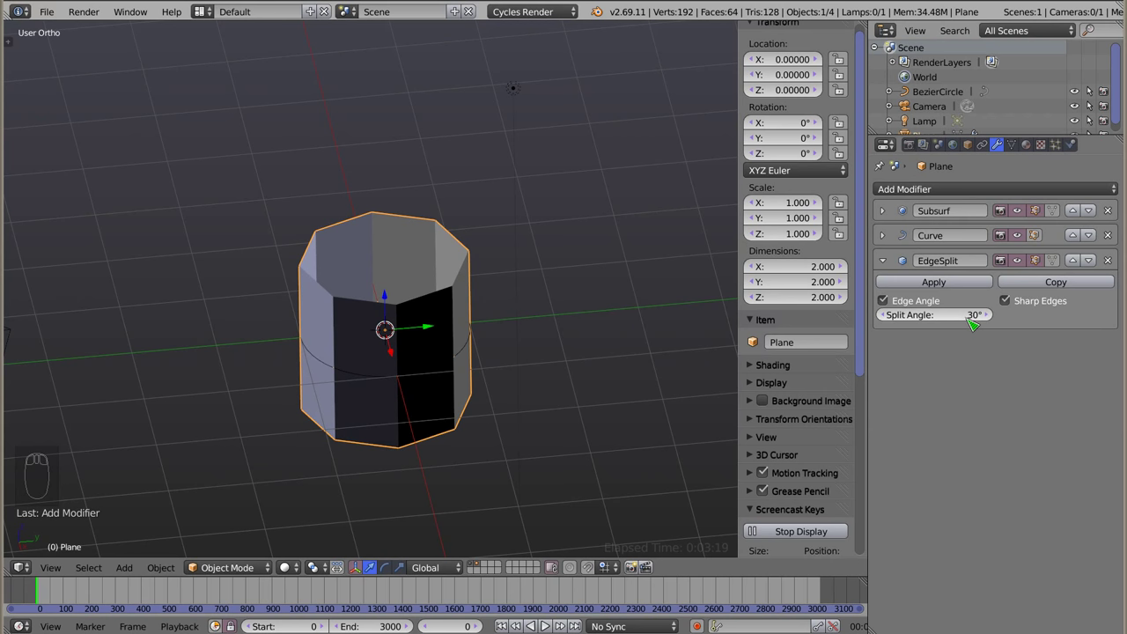
{"action": "left_click_drag", "start_coordinate": [971, 324], "coordinate": [985, 417]}
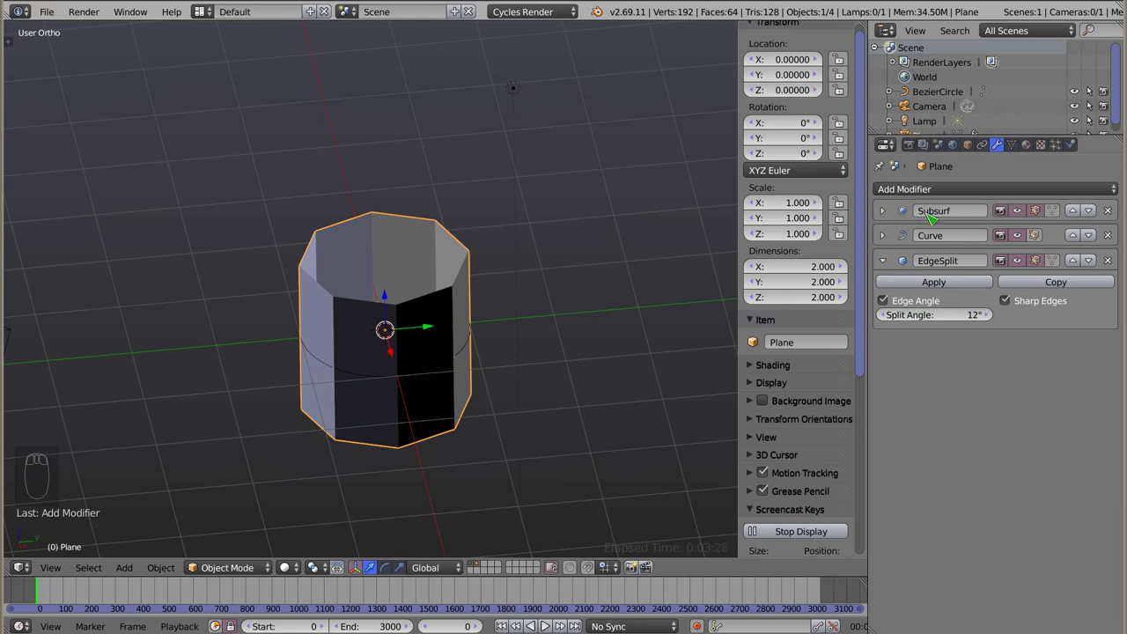
{"action": "left_click_drag", "start_coordinate": [973, 191], "coordinate": [780, 420]}
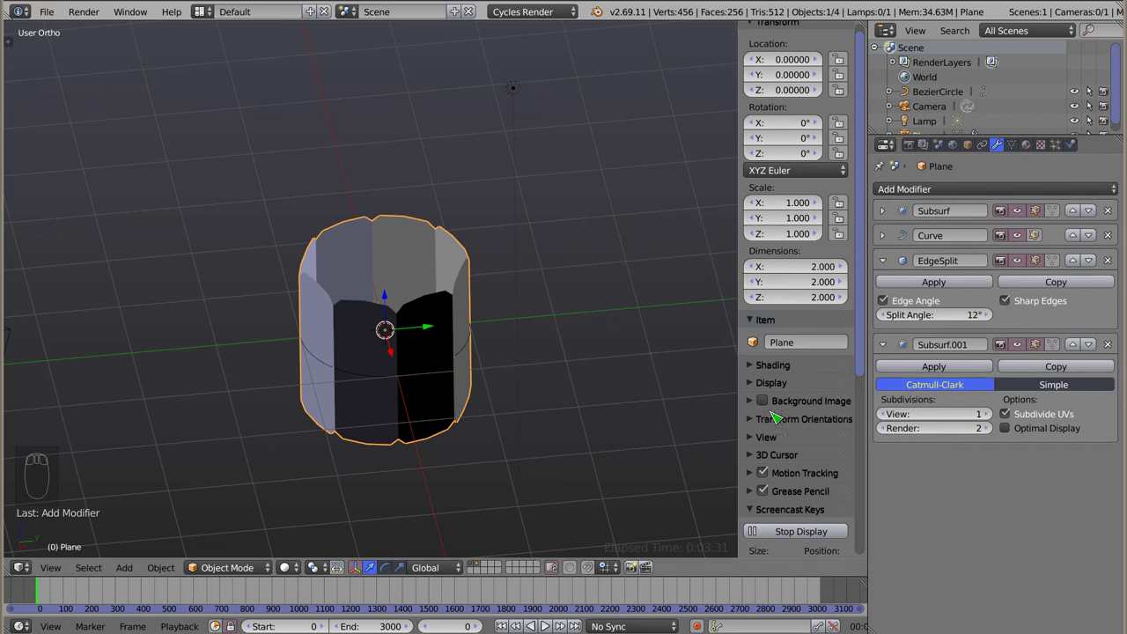
{"action": "left_click_drag", "start_coordinate": [374, 378], "coordinate": [343, 141]}
Set Subsurf.001 to 2 view levels with Optimal Display and collapse the modifier panels
{"action": "key", "text": "z"}
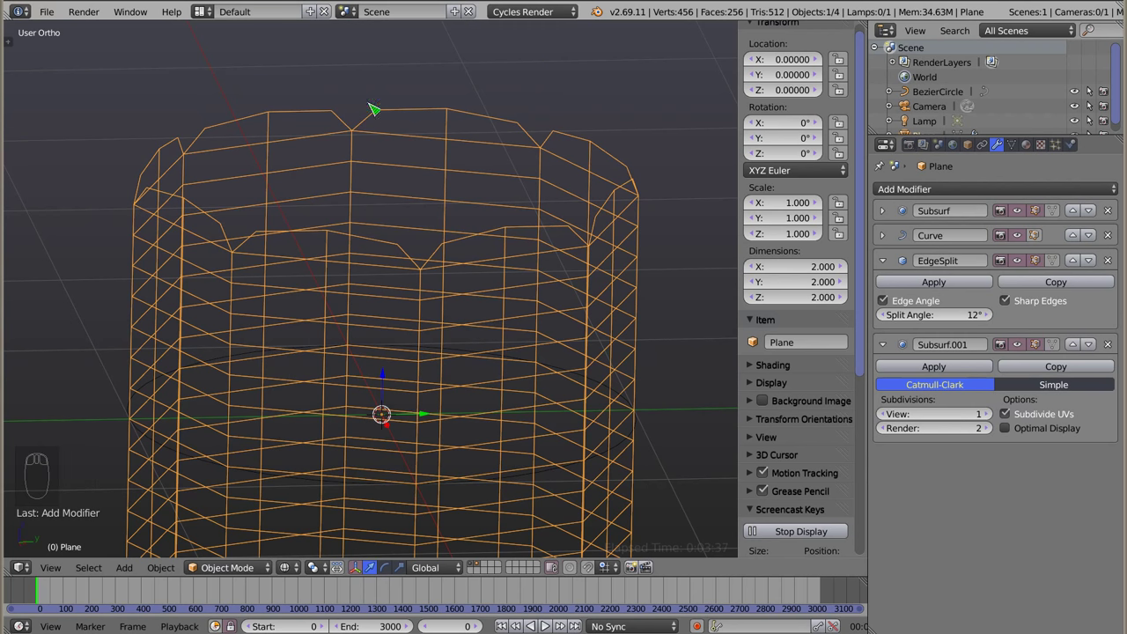
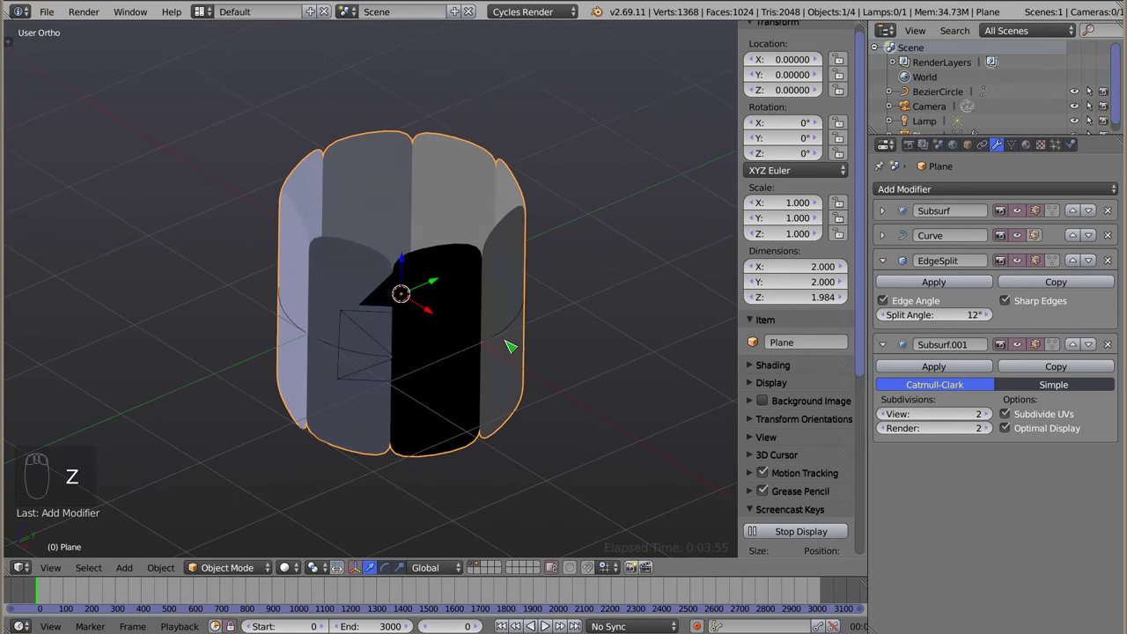
{"action": "left_click_drag", "start_coordinate": [442, 349], "coordinate": [891, 264]}
{"action": "left_click_drag", "start_coordinate": [890, 264], "coordinate": [1062, 254]}
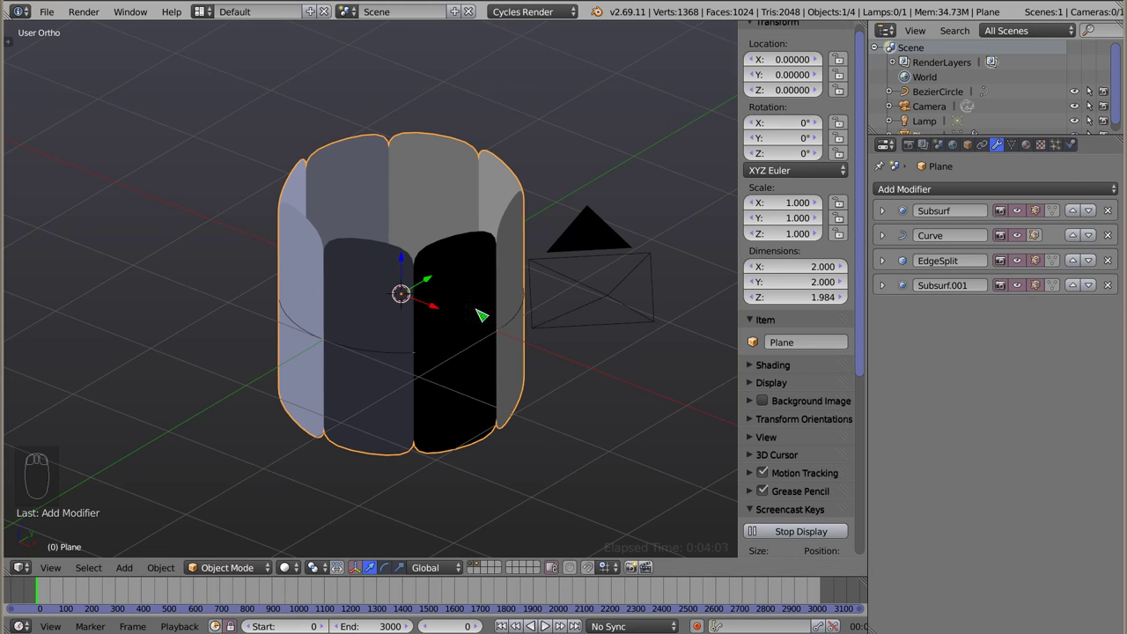
Add a Simple Deform modifier set to Taper and duplicate it for a Stretch deformation
{"action": "left_click_drag", "start_coordinate": [977, 190], "coordinate": [951, 378]}
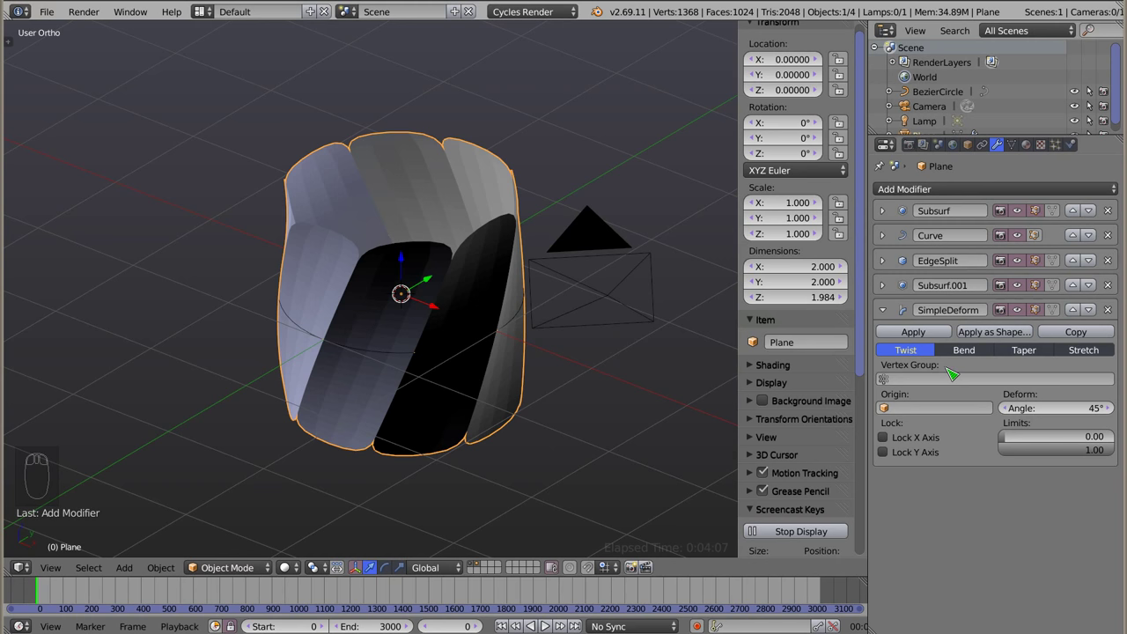
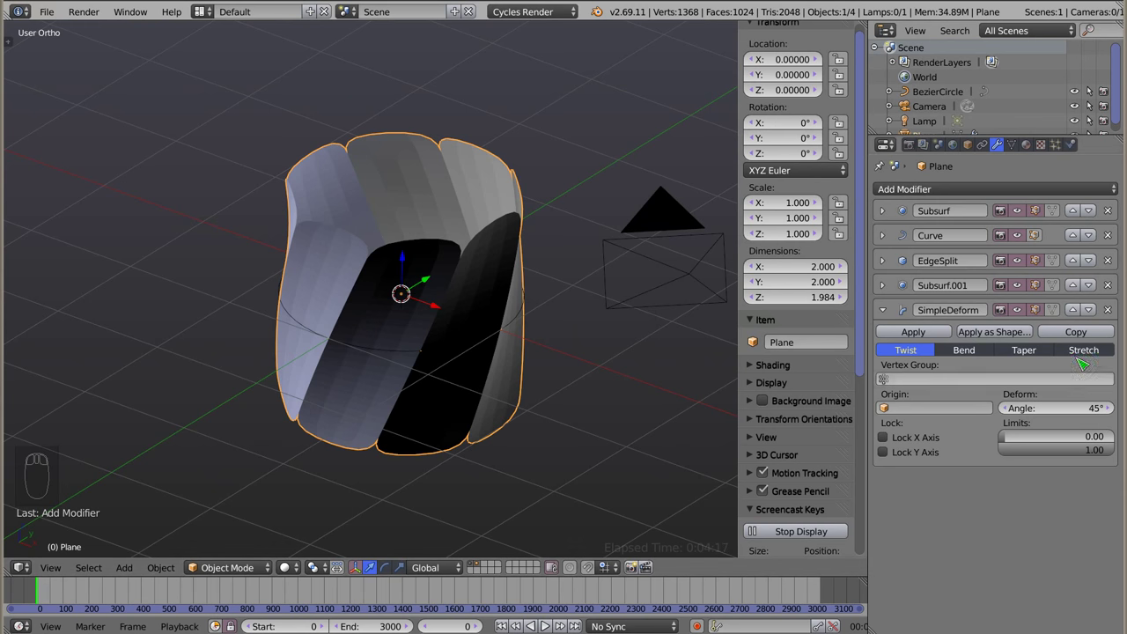
{"action": "left_click_drag", "start_coordinate": [1044, 356], "coordinate": [1025, 356]}
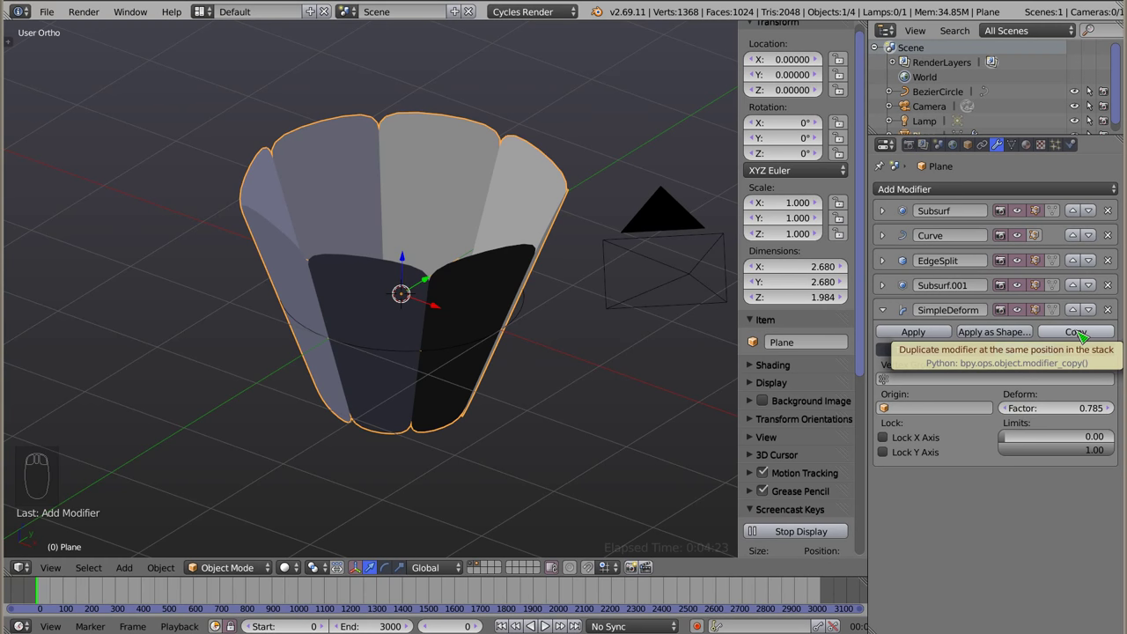
{"action": "left_click_drag", "start_coordinate": [1101, 337], "coordinate": [1052, 529]}
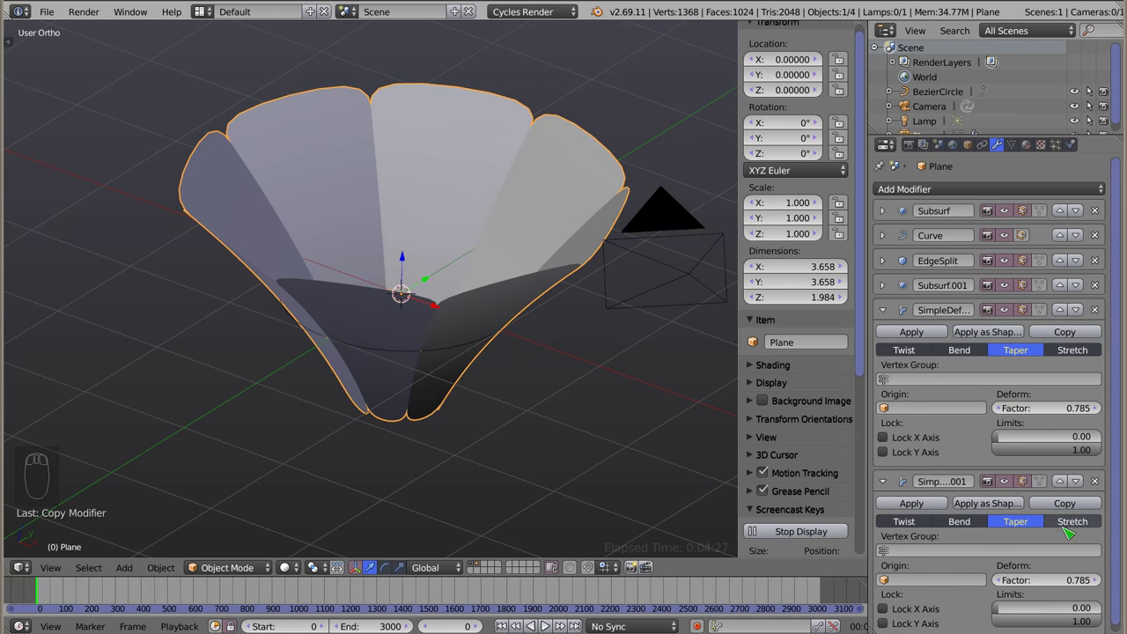
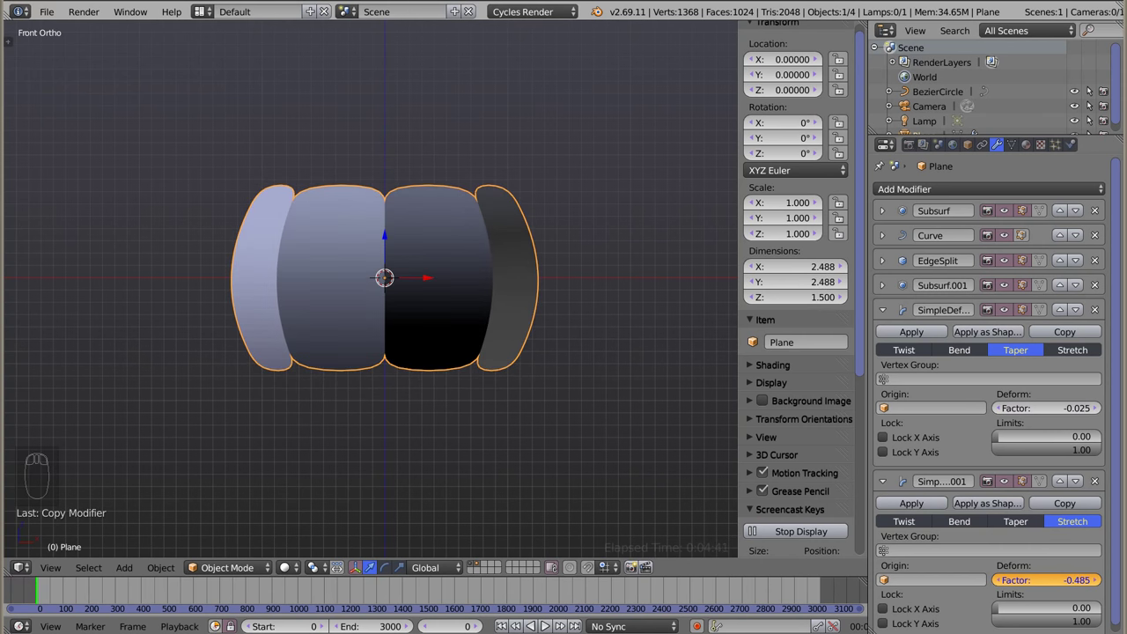
Set the Stretch factor to -0.5 and the Taper factor to -0.025
{"action": "left_click_drag", "start_coordinate": [1052, 586], "coordinate": [1048, 583]}
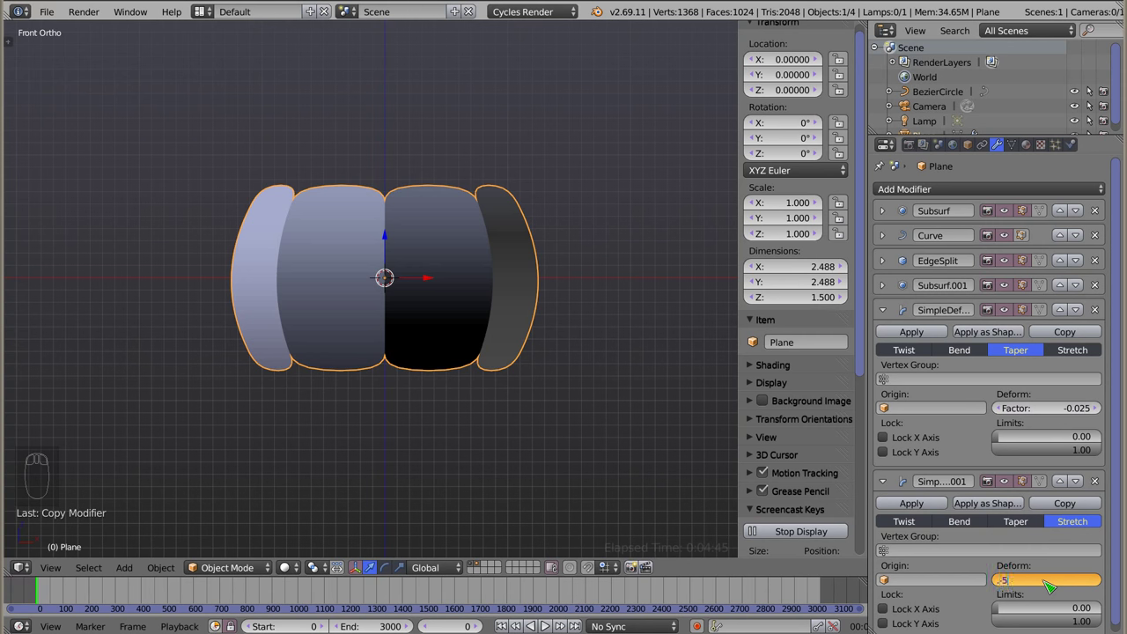
{"action": "left_click_drag", "start_coordinate": [1048, 583], "coordinate": [1048, 582]}
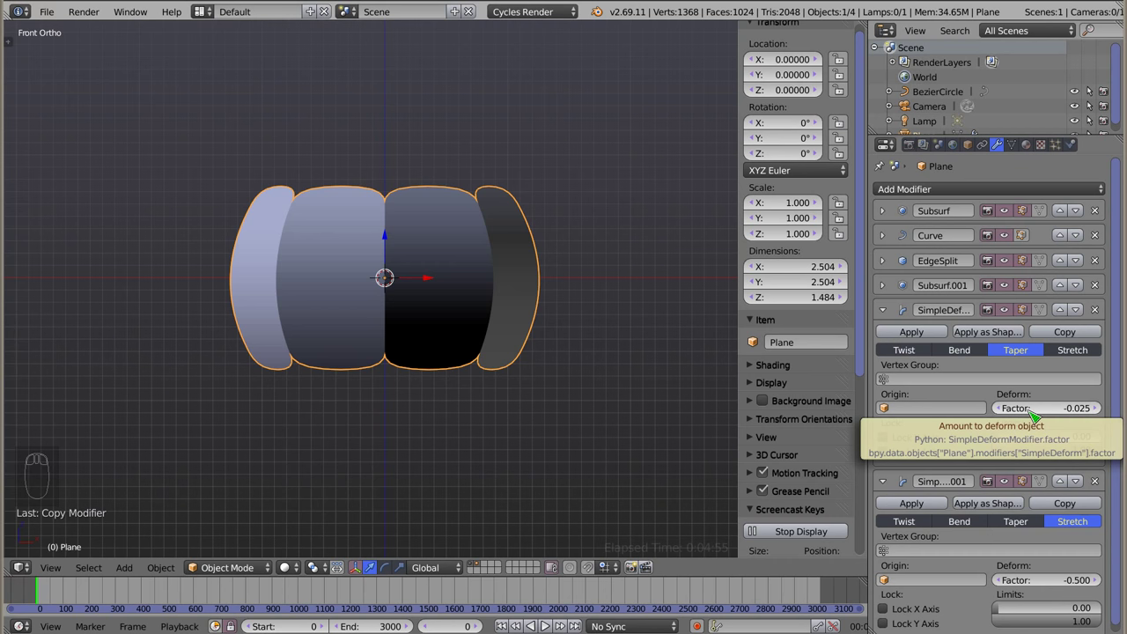
{"action": "left_click_drag", "start_coordinate": [892, 315], "coordinate": [412, 269]}
Scale the barrel to 2 on Z so it stands about 2.97 units tall
{"action": "key", "text": "KP_7"}
{"action": "left_click_drag", "start_coordinate": [401, 205], "coordinate": [399, 239]}
{"action": "key", "text": "z"}
{"action": "left_click_drag", "start_coordinate": [399, 240], "coordinate": [385, 232]}
{"action": "left_click_drag", "start_coordinate": [400, 215], "coordinate": [337, 326]}
{"action": "key", "text": "z"}
{"action": "left_click_drag", "start_coordinate": [330, 208], "coordinate": [477, 346]}
{"action": "key", "text": "KP_1"}
{"action": "key", "text": "s"}
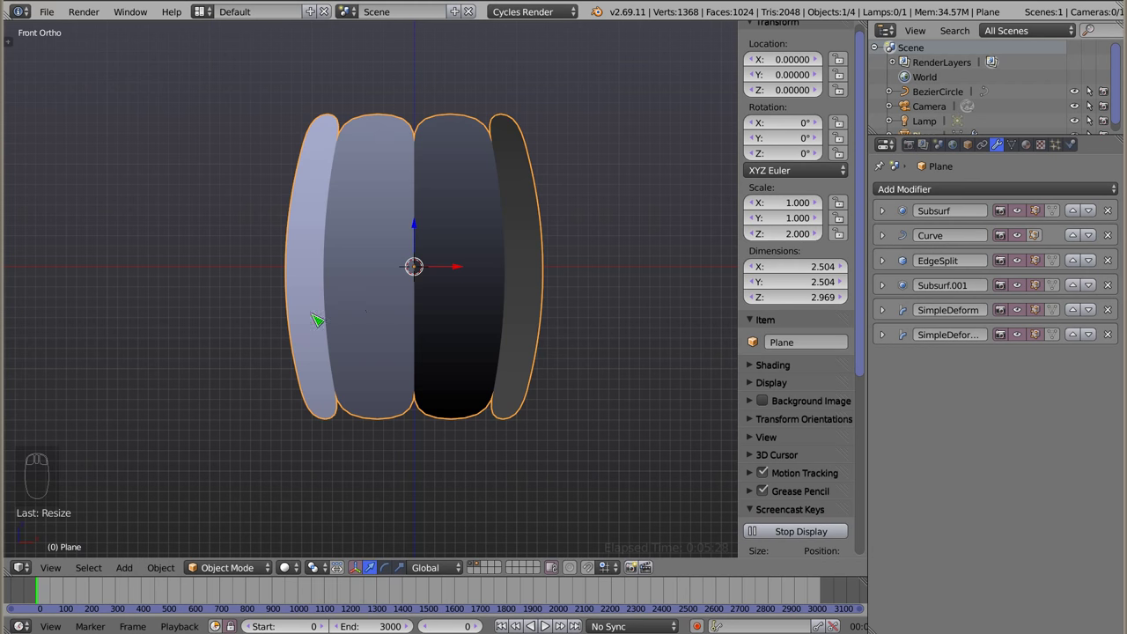
Add a Solidify modifier with thickness about 0.144 and offset 0
{"action": "left_click_drag", "start_coordinate": [377, 242], "coordinate": [442, 442]}
{"action": "left_click_drag", "start_coordinate": [463, 434], "coordinate": [989, 201]}
{"action": "left_click_drag", "start_coordinate": [990, 196], "coordinate": [778, 403]}
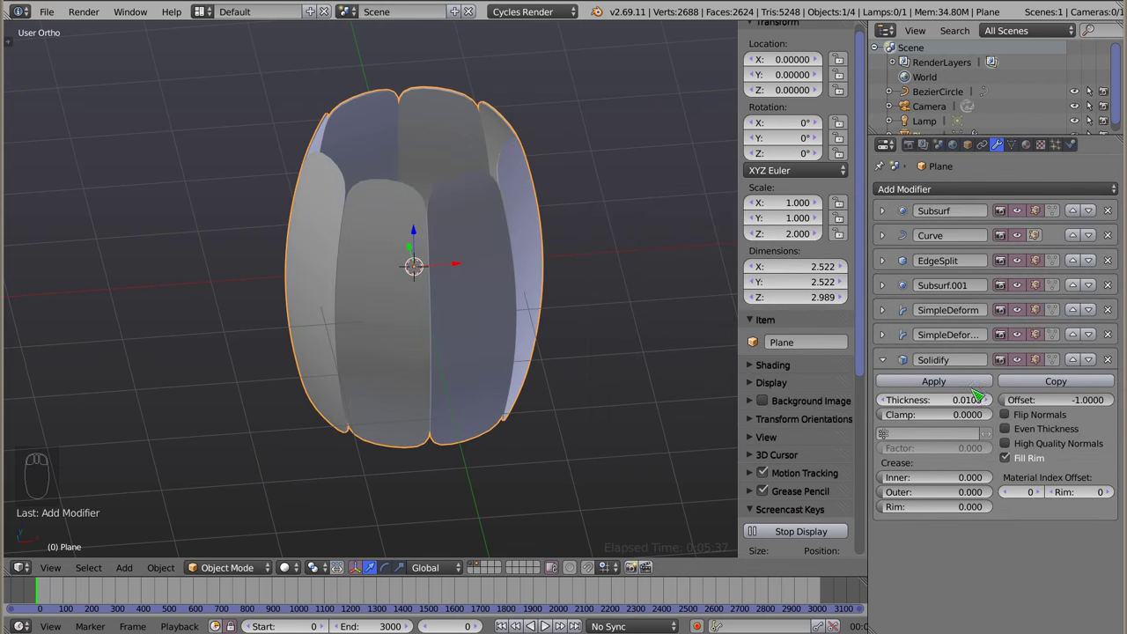
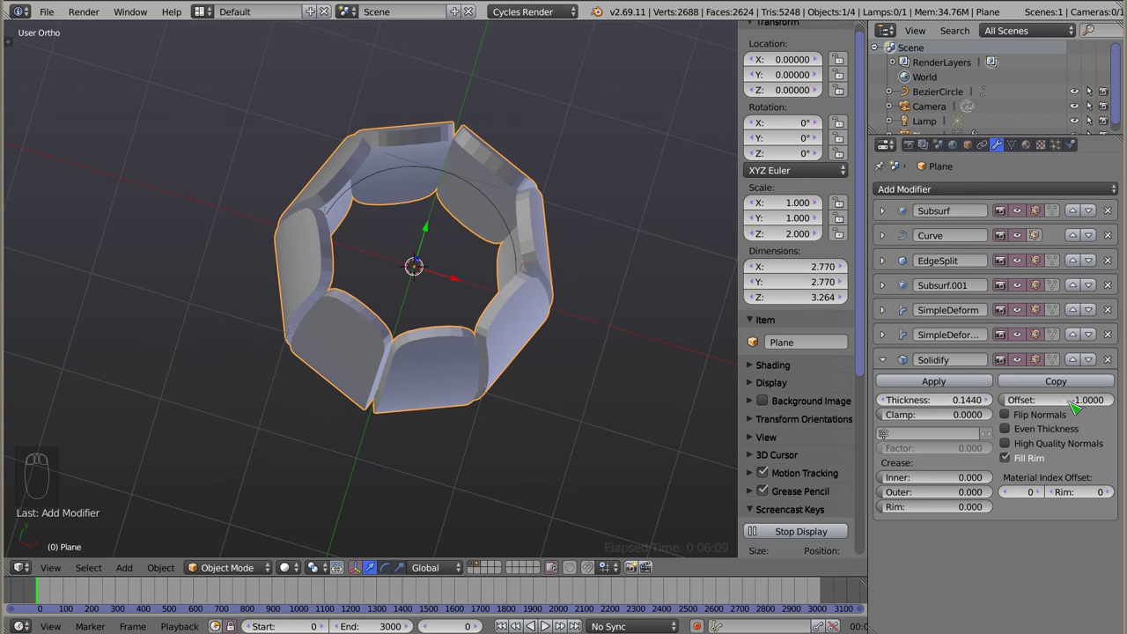
{"action": "left_click", "coordinate": [1077, 407]}
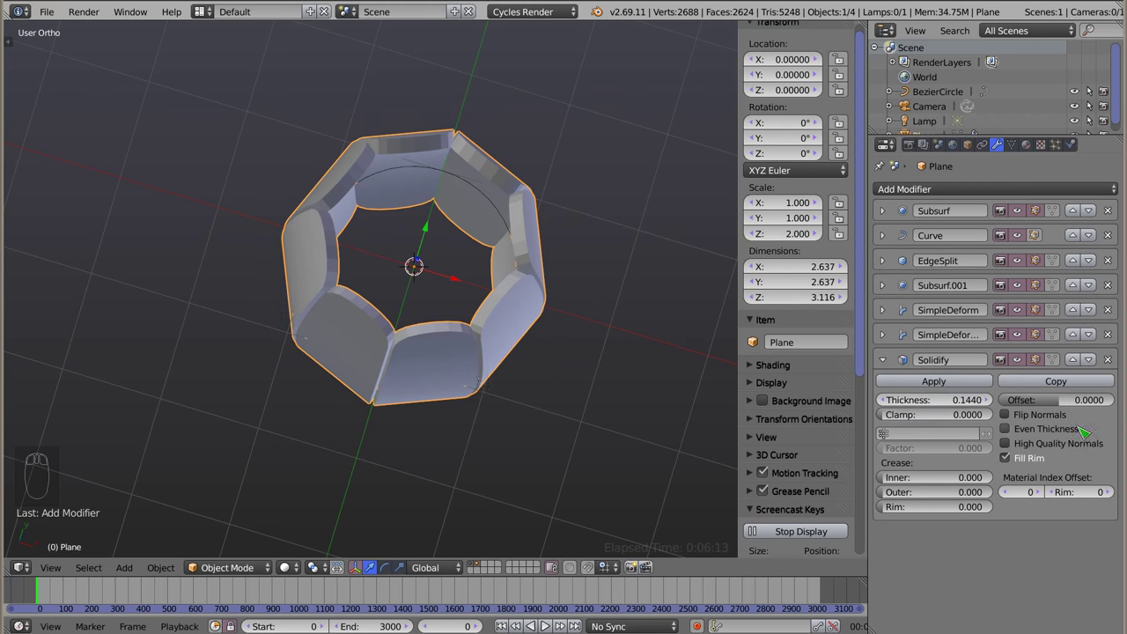
Orbit around the barrel in wireframe and solid shading to inspect the thickened staves
{"action": "left_click_drag", "start_coordinate": [445, 368], "coordinate": [423, 463]}
{"action": "left_click_drag", "start_coordinate": [398, 227], "coordinate": [371, 219]}
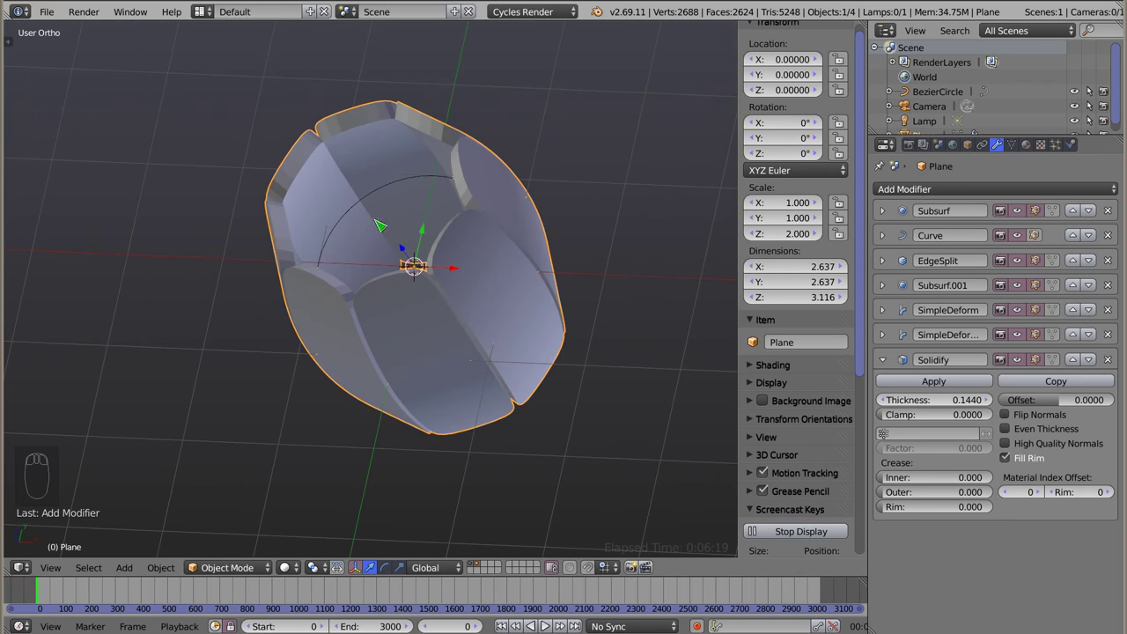
{"action": "left_click_drag", "start_coordinate": [394, 294], "coordinate": [537, 451]}
{"action": "key", "text": "z"}
{"action": "left_click_drag", "start_coordinate": [533, 447], "coordinate": [464, 263]}
{"action": "key", "text": "z"}
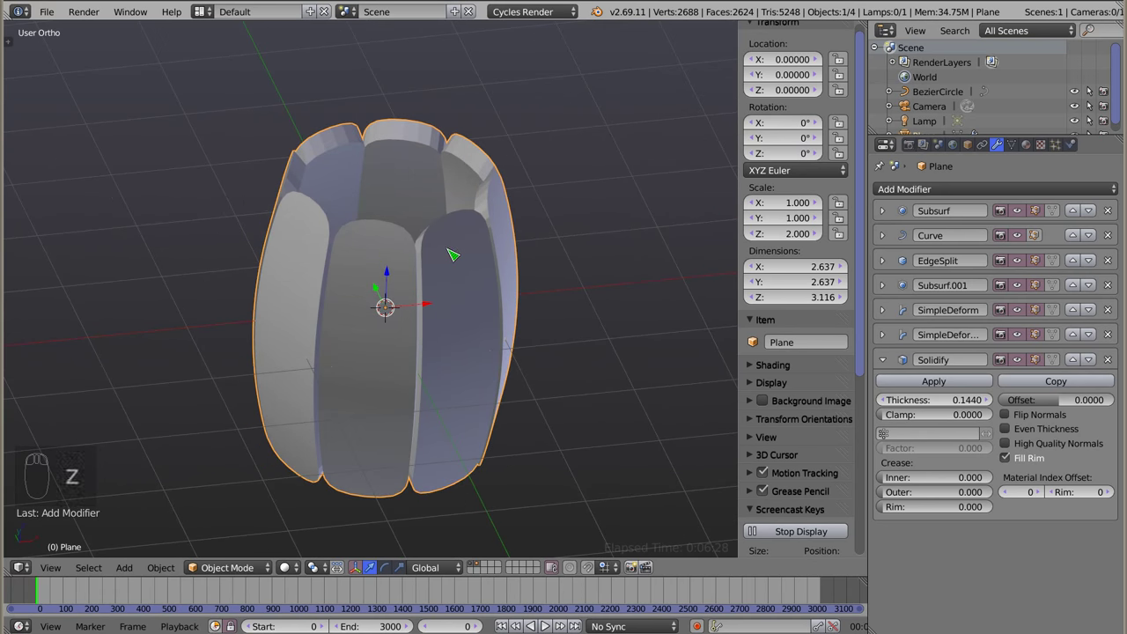
{"action": "left_click_drag", "start_coordinate": [497, 288], "coordinate": [539, 170]}
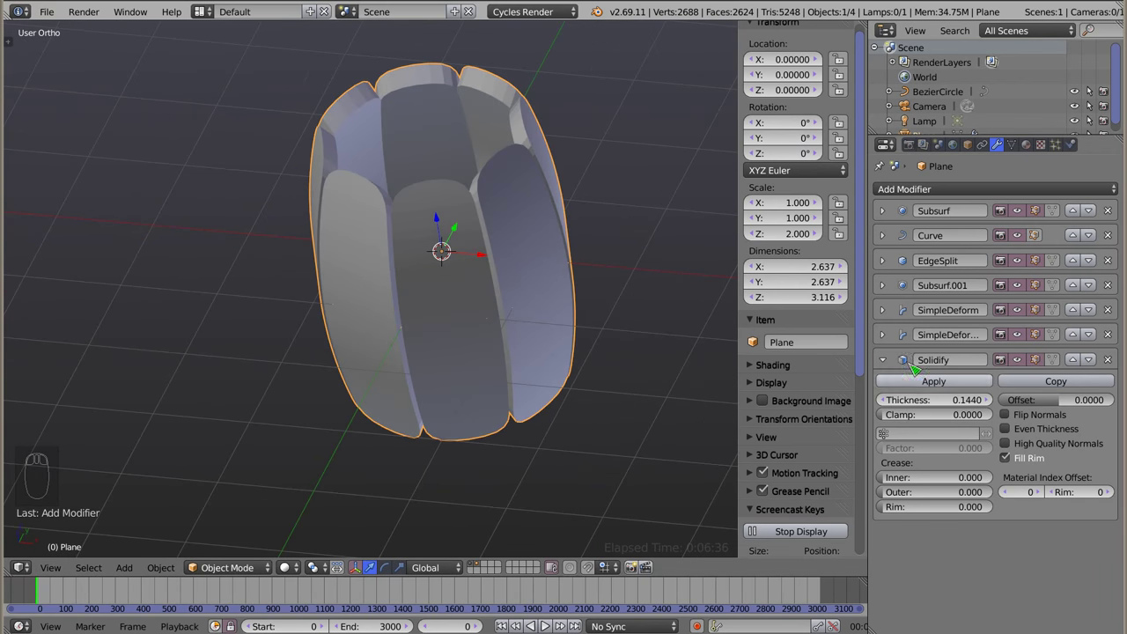
Add a Bevel modifier with 3 segments and another Simple Subdivision Surface to the barrel
{"action": "left_click_drag", "start_coordinate": [898, 368], "coordinate": [783, 241]}
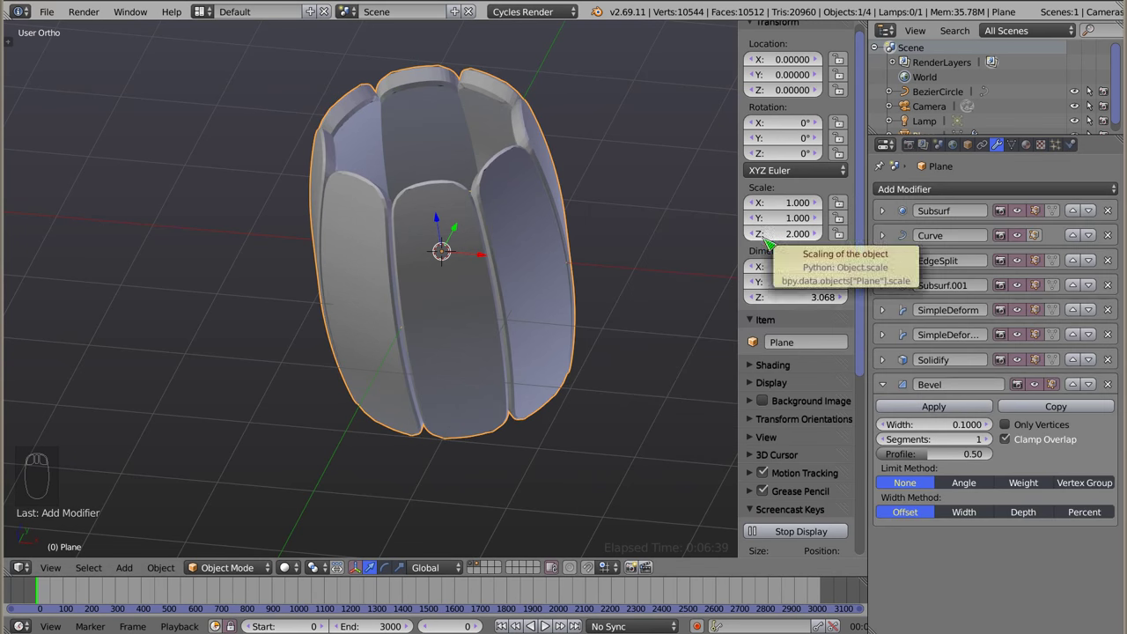
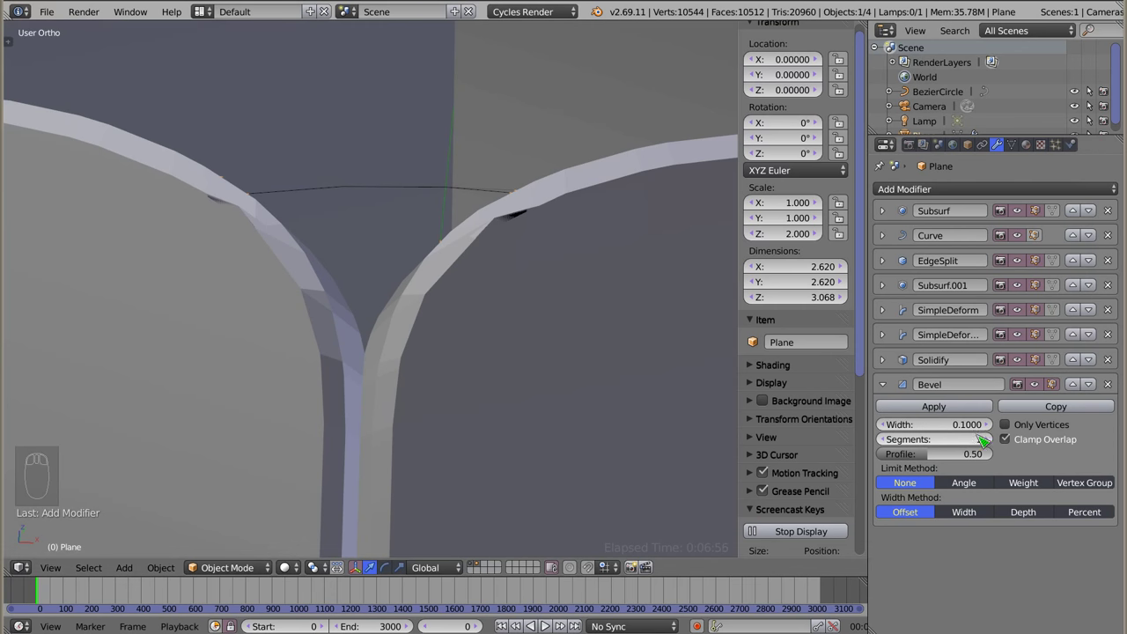
{"action": "left_click_drag", "start_coordinate": [995, 445], "coordinate": [524, 257]}
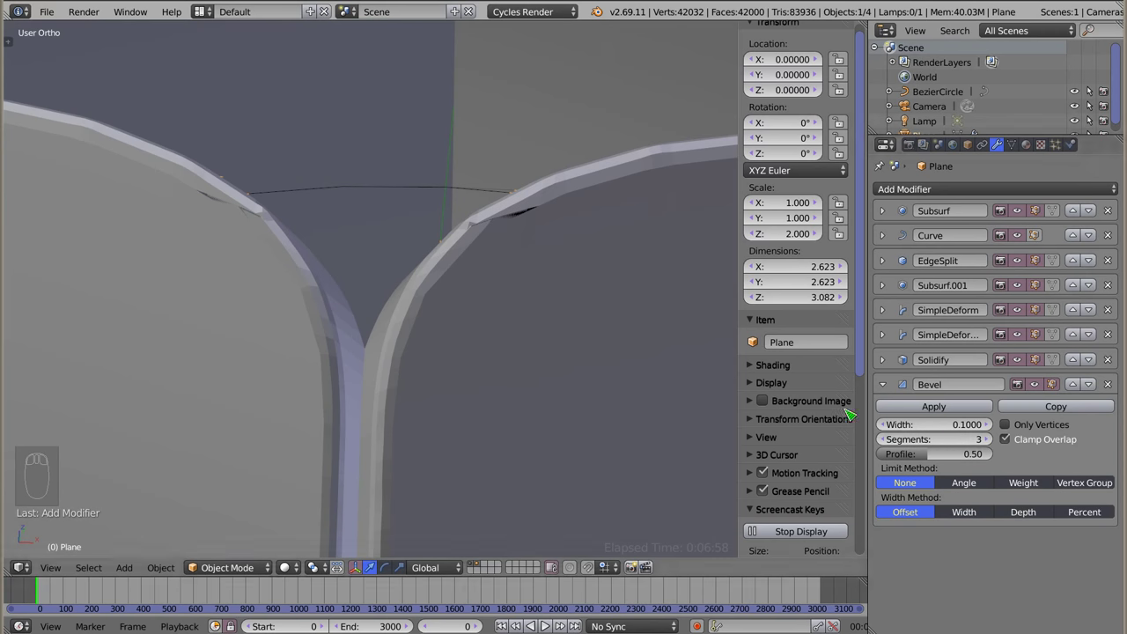
{"action": "left_click_drag", "start_coordinate": [894, 446], "coordinate": [808, 417]}
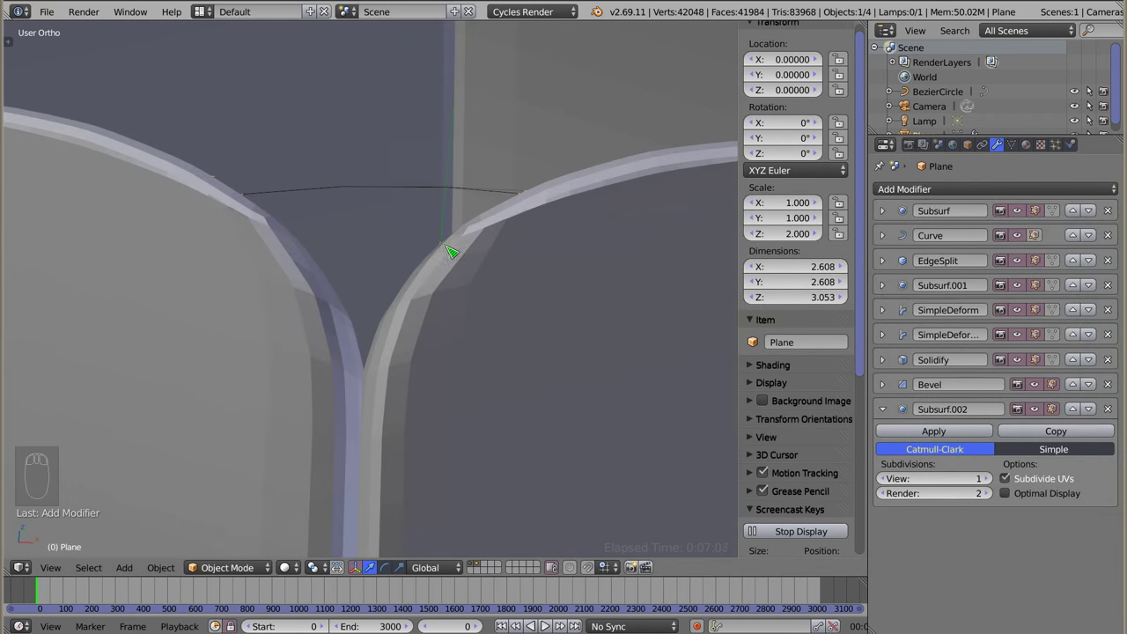
{"action": "left_click_drag", "start_coordinate": [421, 296], "coordinate": [549, 330]}
Zoom out to the whole barrel and bring up the Tool Shelf editing tools
{"action": "left_click_drag", "start_coordinate": [460, 359], "coordinate": [88, 85]}
{"action": "key", "text": "t"}
{"action": "left_click_drag", "start_coordinate": [21, 40], "coordinate": [40, 242]}
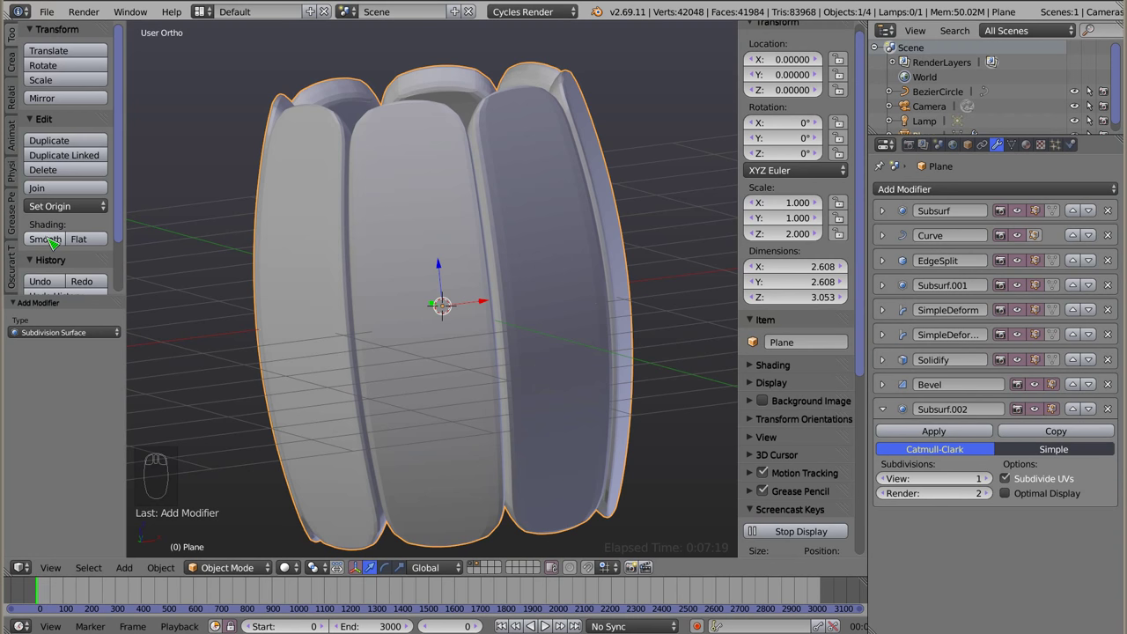
Shade the barrel smooth, raise the first Subsurf to 4 levels, Solidify thickness 0.084, view Front
{"action": "left_click_drag", "start_coordinate": [51, 244], "coordinate": [548, 375]}
{"action": "left_click_drag", "start_coordinate": [549, 374], "coordinate": [594, 392]}
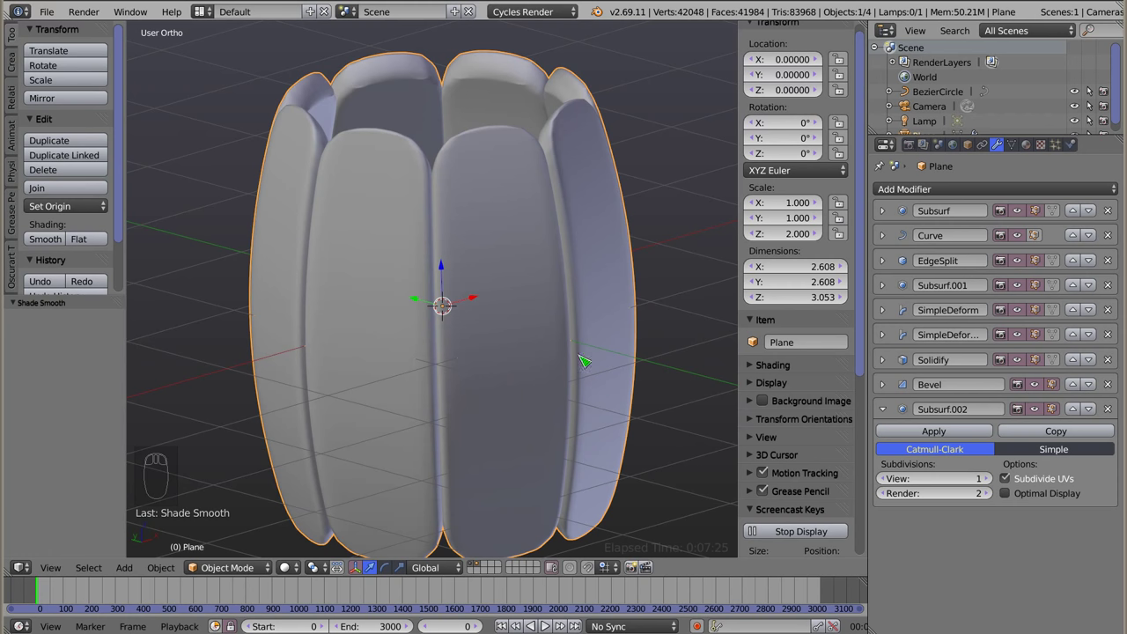
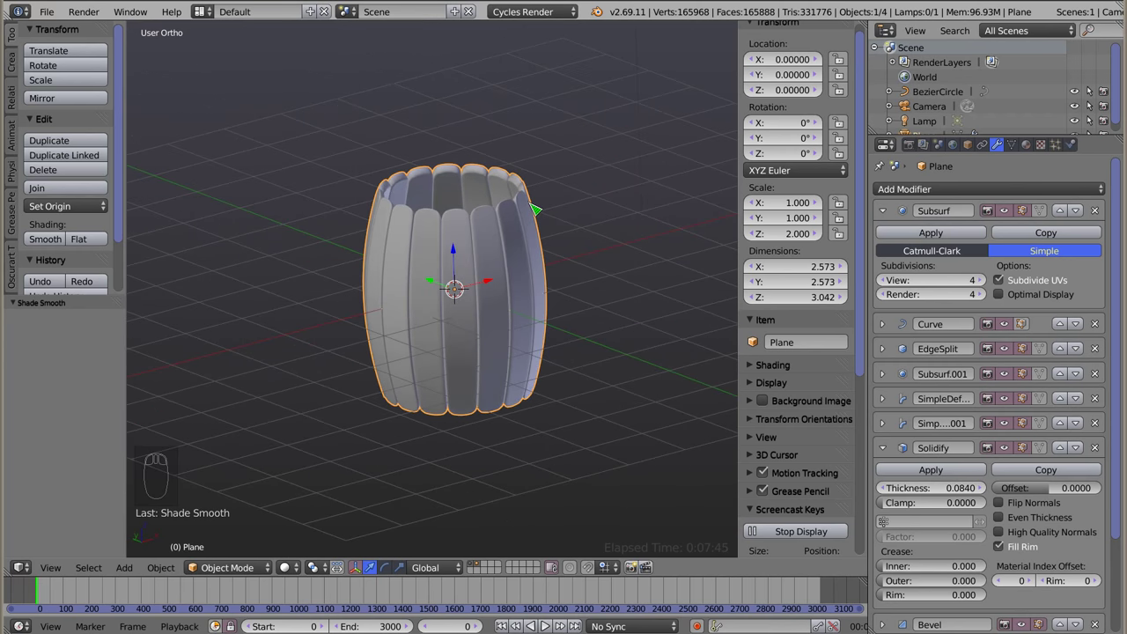
{"action": "key", "text": "KP_1"}
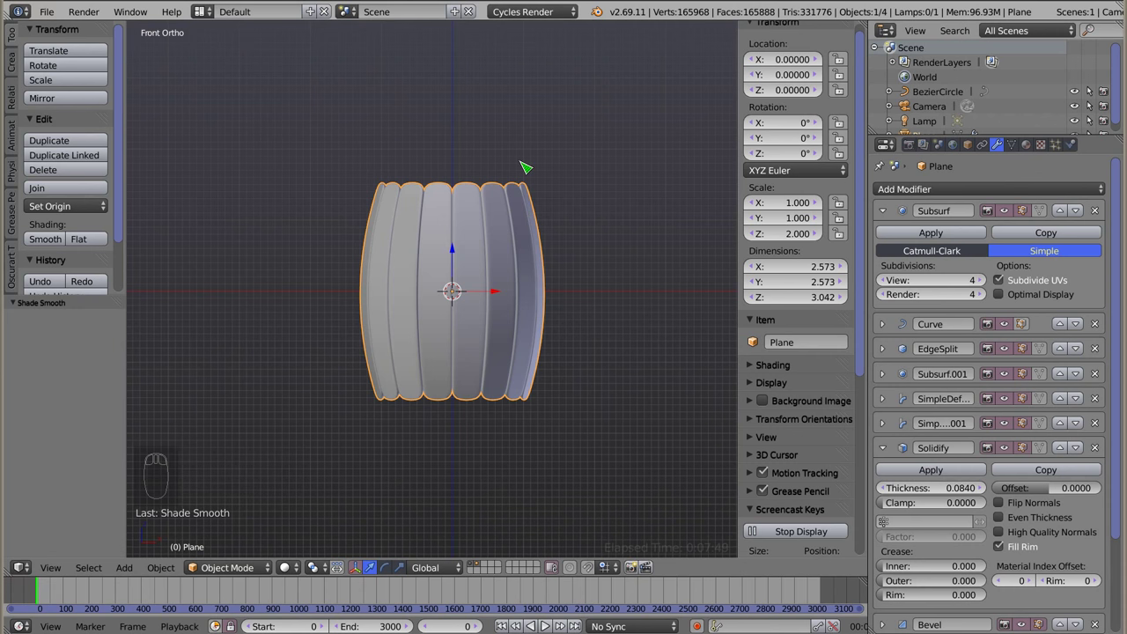
Add a 32-vertex cylinder with changed end fill and scale it to surround the barrel
{"action": "key", "text": "shift+a"}
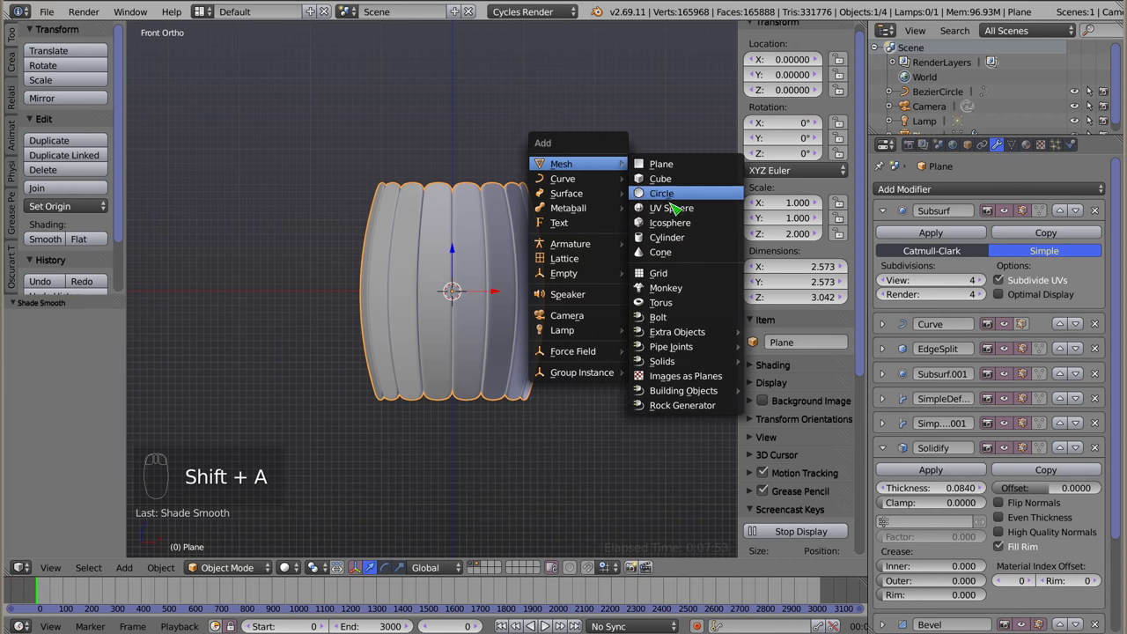
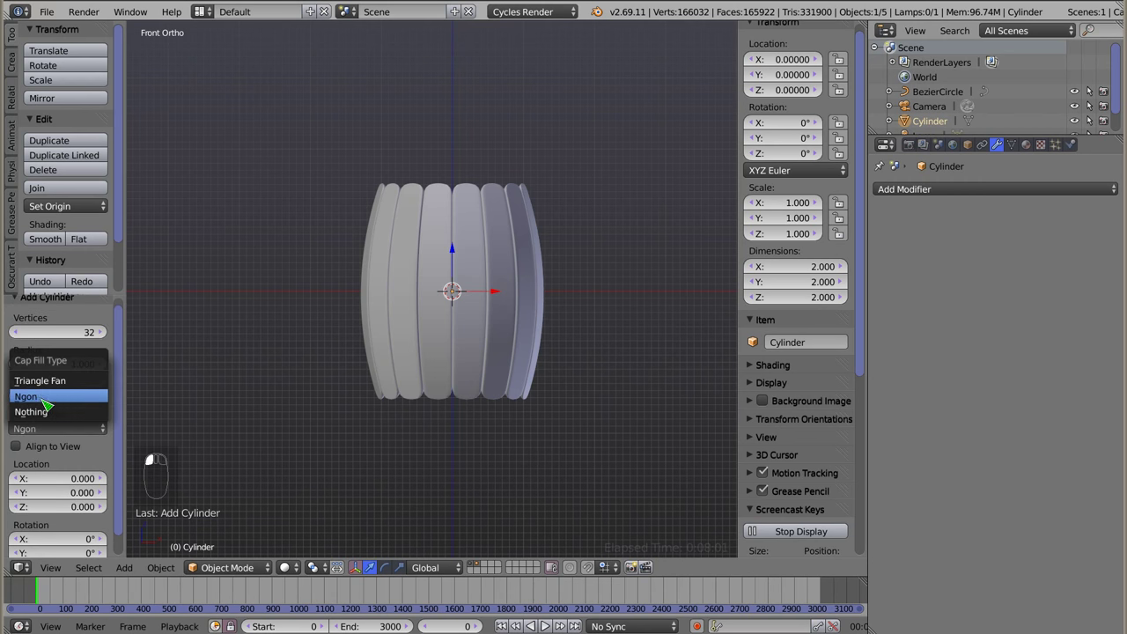
{"action": "left_click_drag", "start_coordinate": [470, 238], "coordinate": [517, 449]}
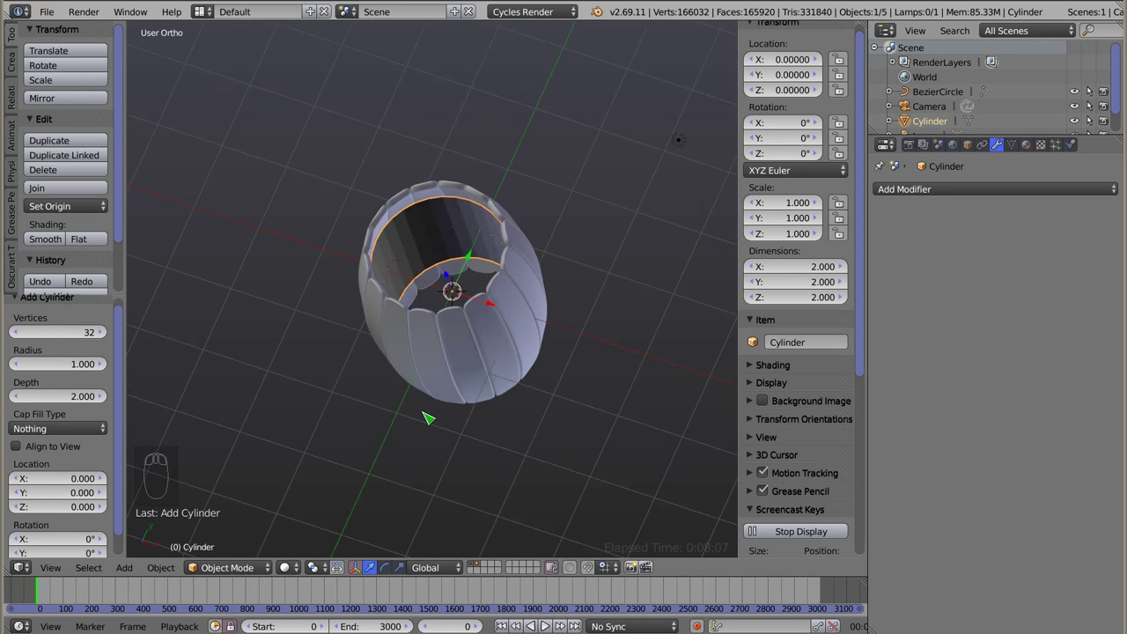
{"action": "key", "text": "s"}
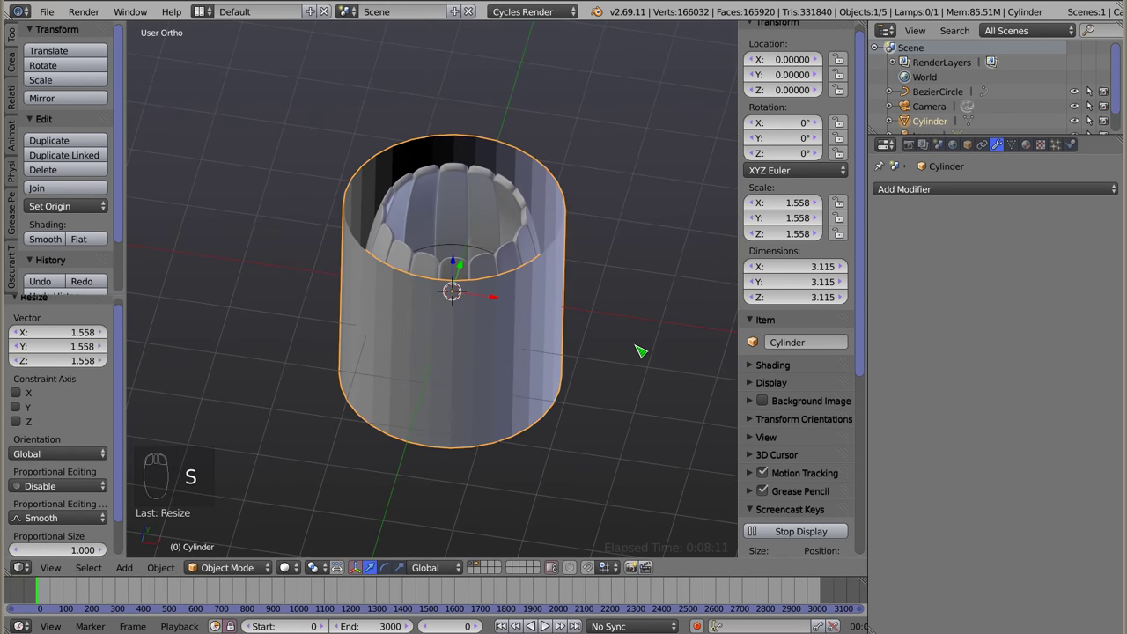
Flatten the cylinder on Z into a thin ring about 3.1 wide and 0.3 tall around the barrel's middle
{"action": "key", "text": "KP_1"}
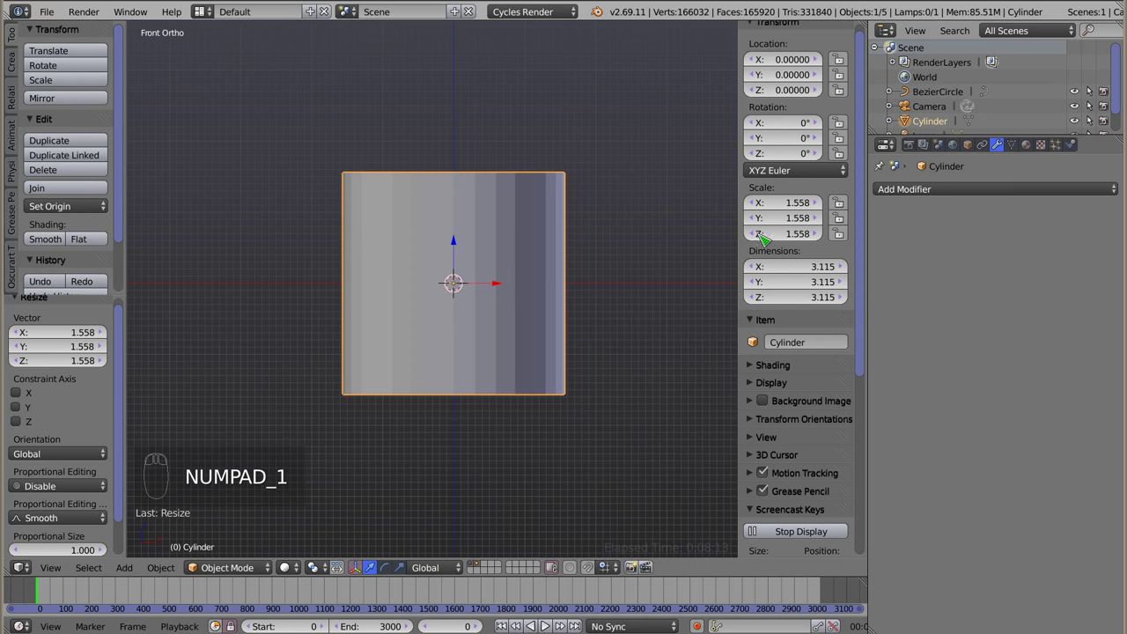
{"action": "key", "text": "s"}
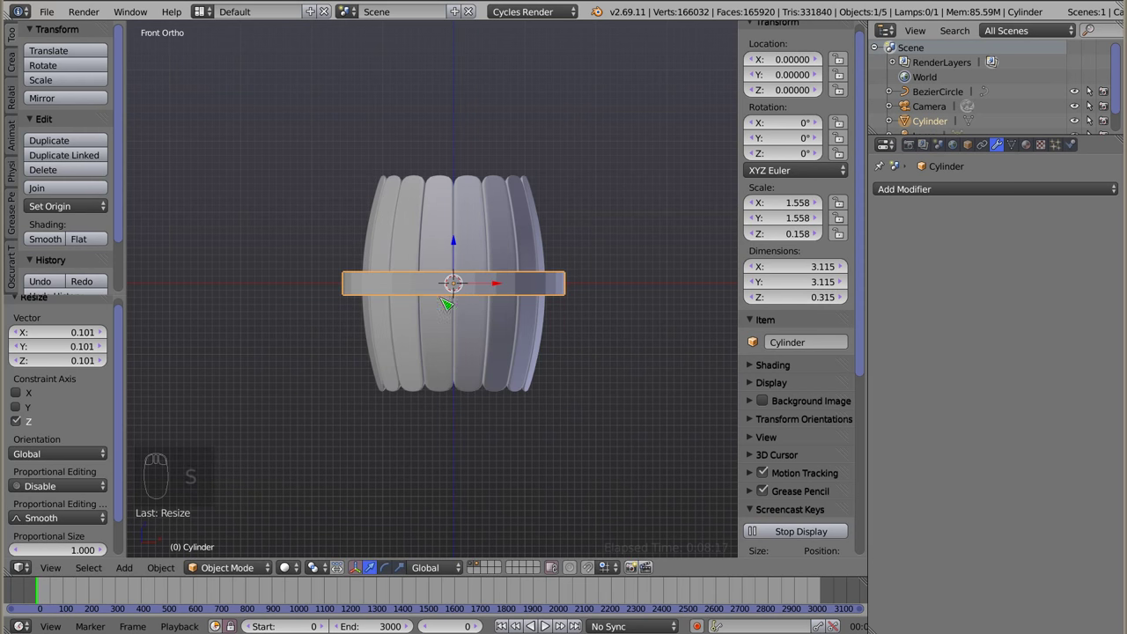
{"action": "left_click_drag", "start_coordinate": [448, 281], "coordinate": [605, 353]}
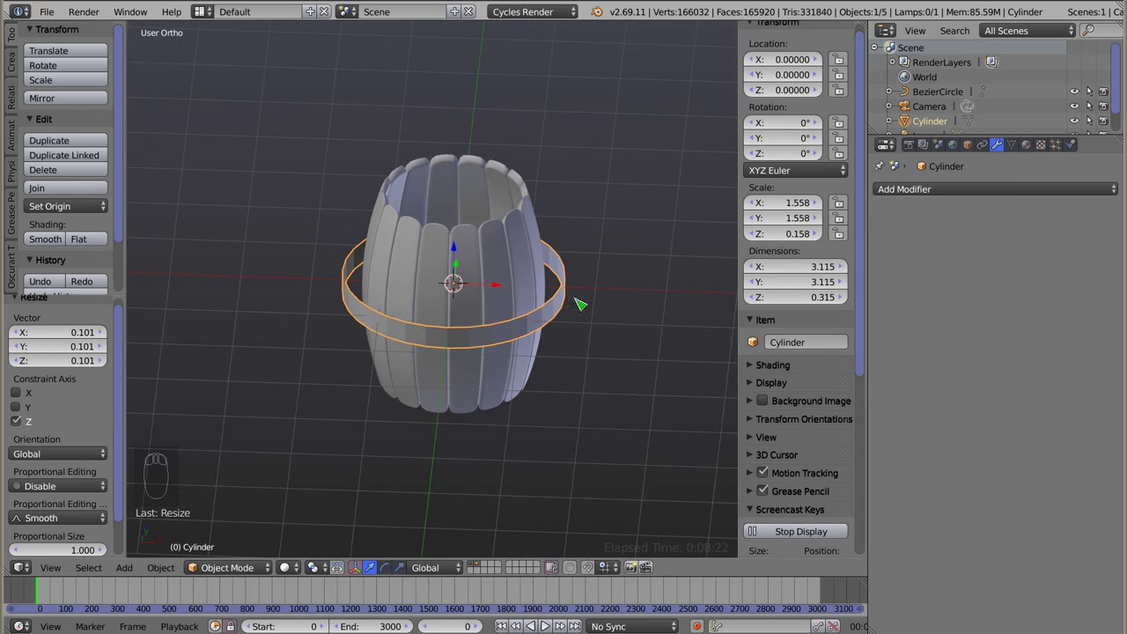
Shrinkwrap the ring onto Beczka near the bottom with offset 0.007 and Solidify thickness 0.01
{"action": "left_click_drag", "start_coordinate": [1006, 199], "coordinate": [918, 361]}
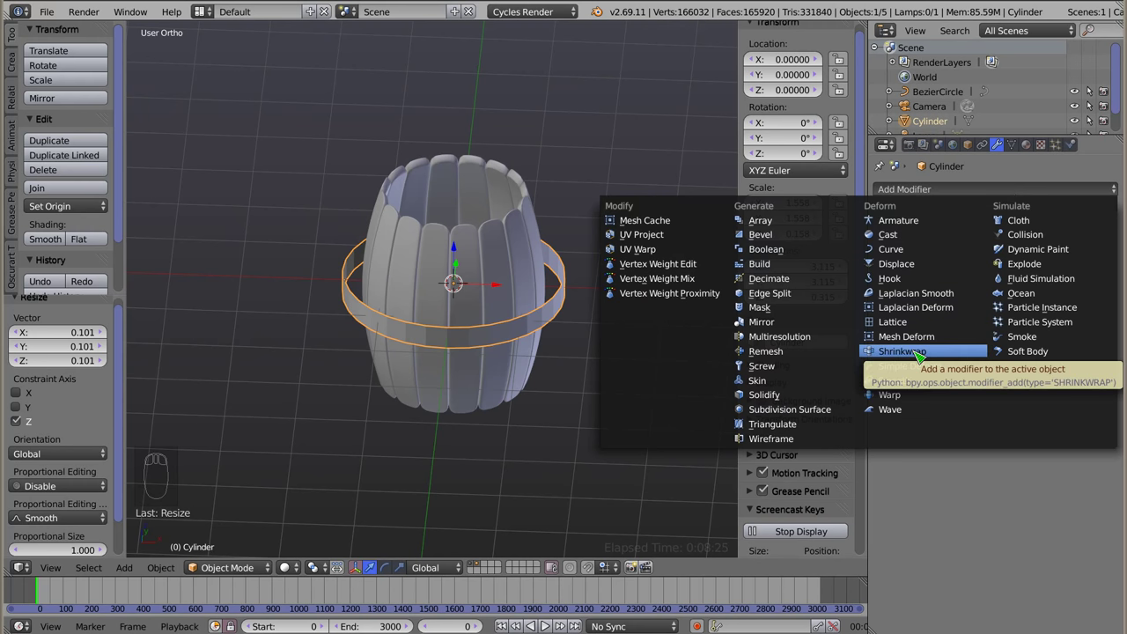
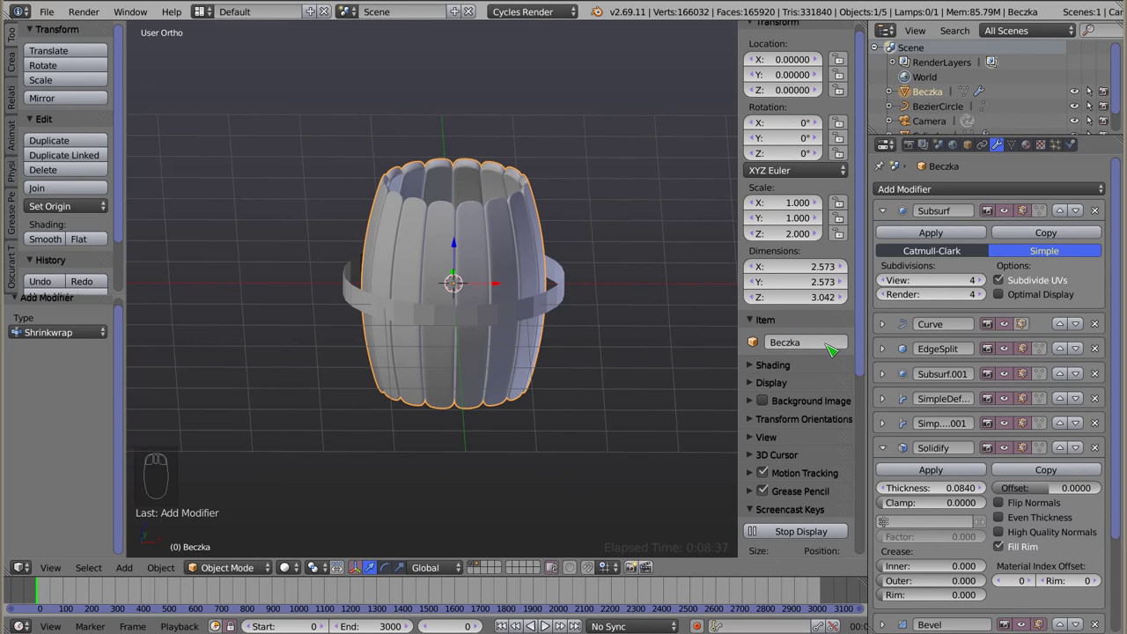
{"action": "left_click_drag", "start_coordinate": [587, 321], "coordinate": [896, 267]}
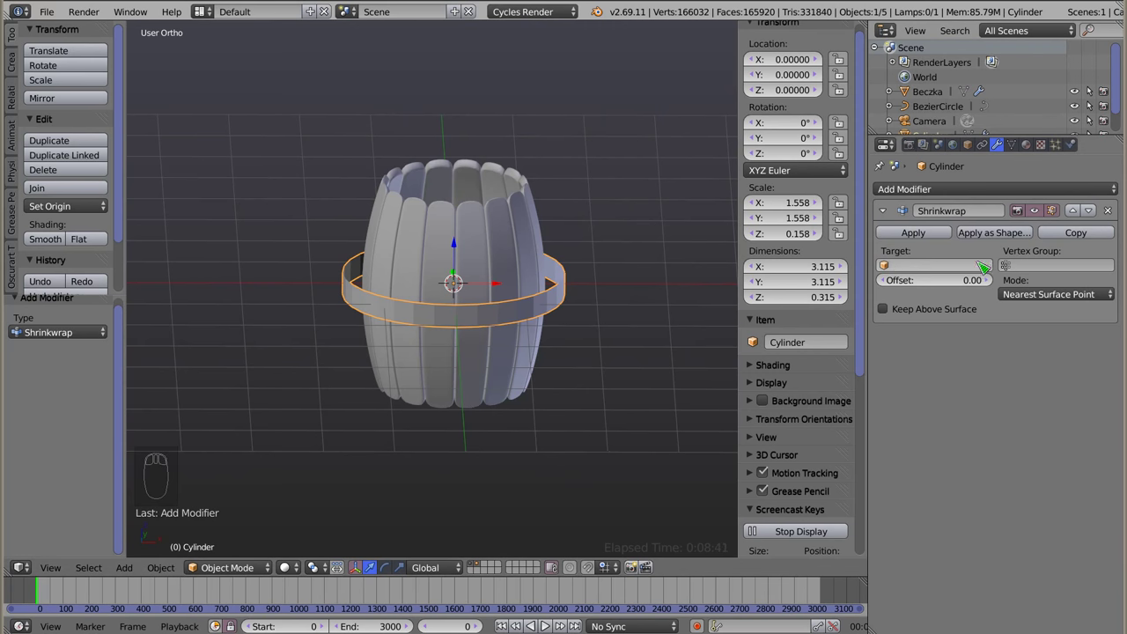
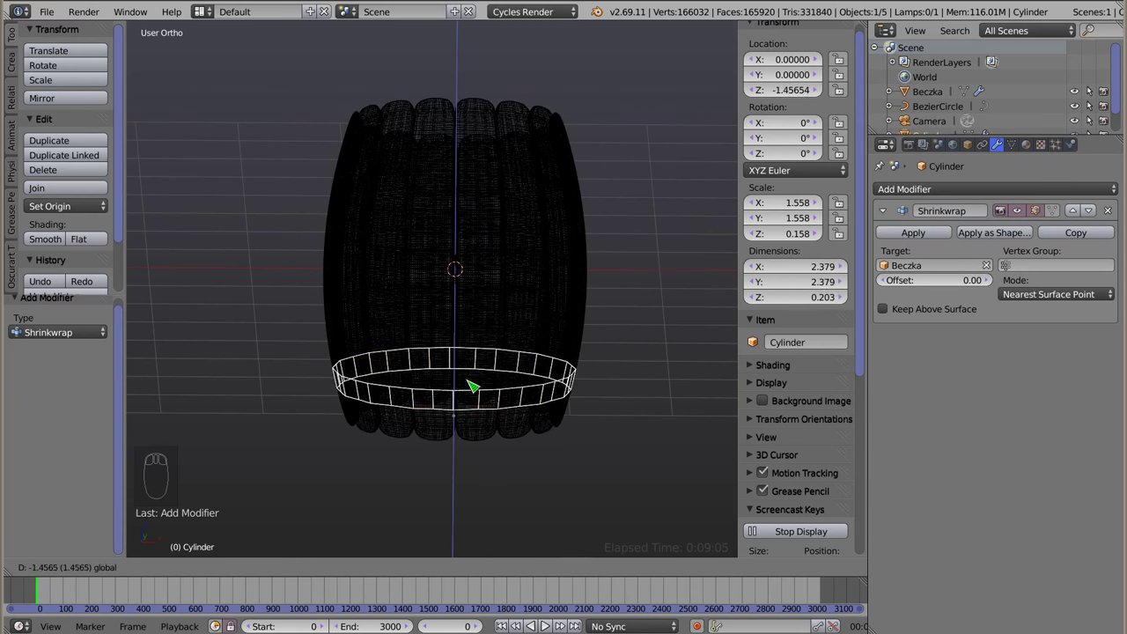
{"action": "key", "text": "z"}
{"action": "left_click_drag", "start_coordinate": [491, 339], "coordinate": [419, 346]}
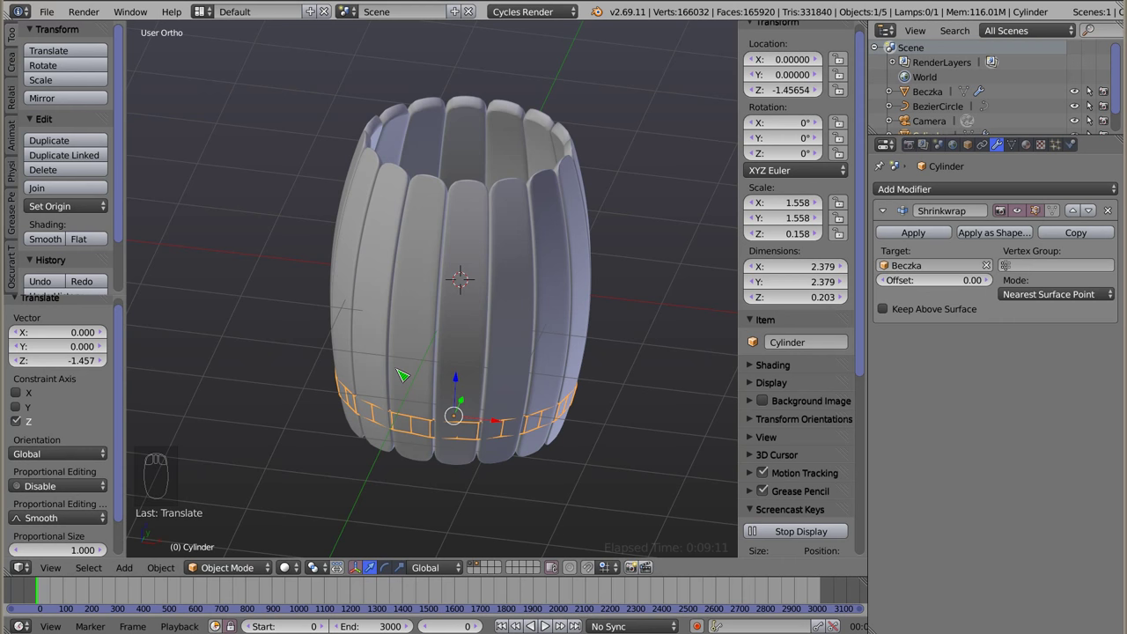
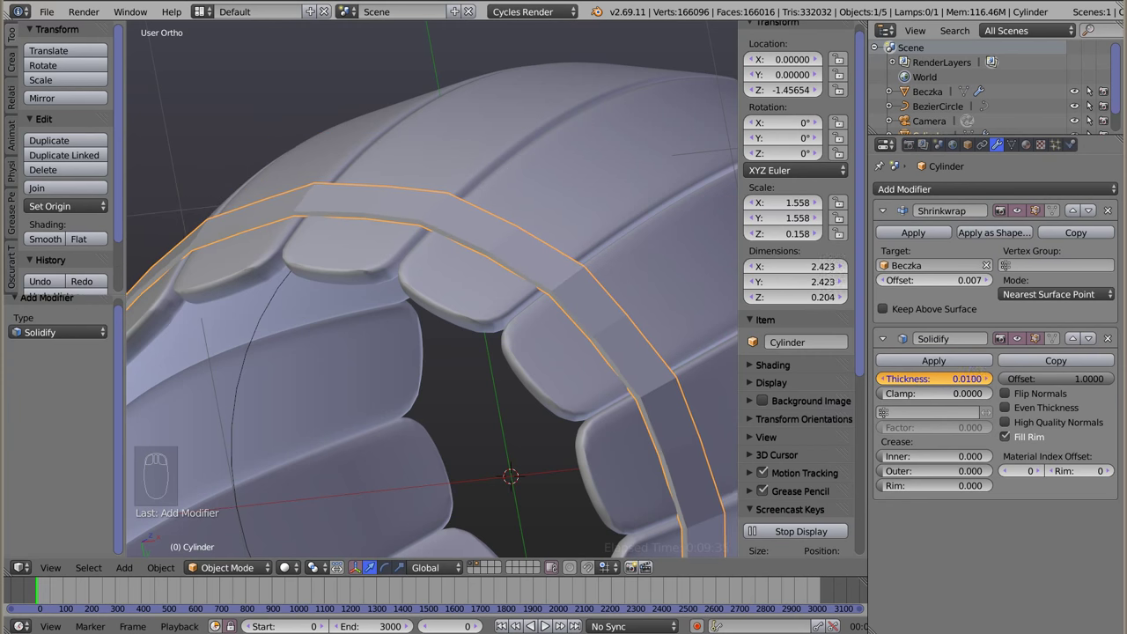
Give the bottom hoop ring a Ctrl+1 subdivision and smooth shading
{"action": "left_click_drag", "start_coordinate": [394, 189], "coordinate": [419, 341]}
{"action": "key", "text": "ctrl+1"}
{"action": "left_click_drag", "start_coordinate": [406, 261], "coordinate": [498, 276]}
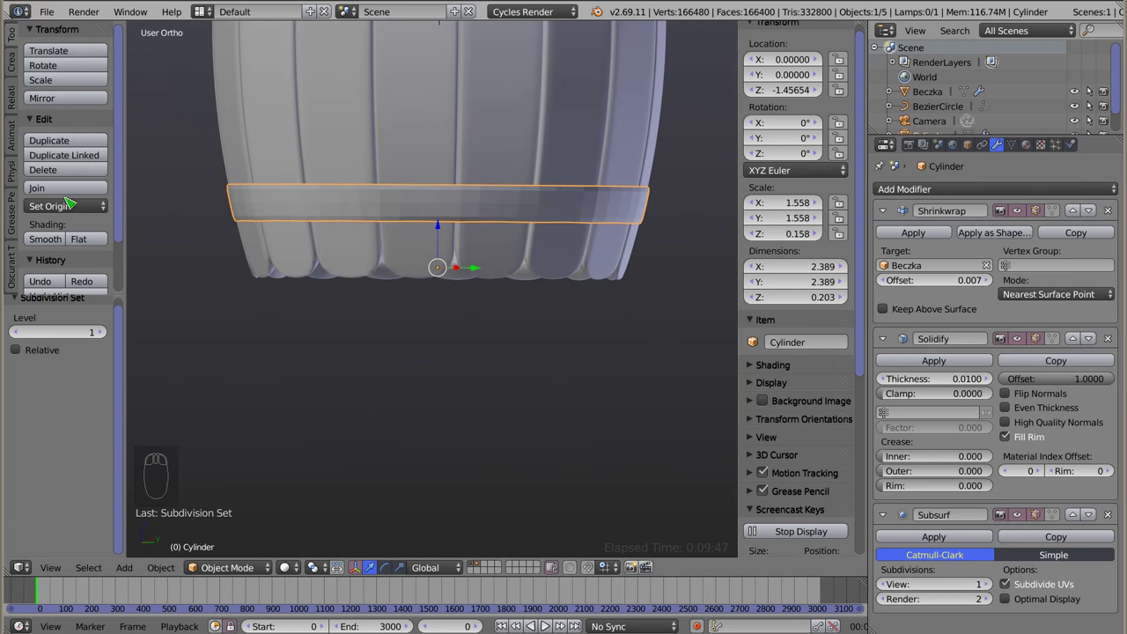
{"action": "left_click_drag", "start_coordinate": [55, 245], "coordinate": [444, 190]}
{"action": "left_click_drag", "start_coordinate": [444, 190], "coordinate": [477, 263]}
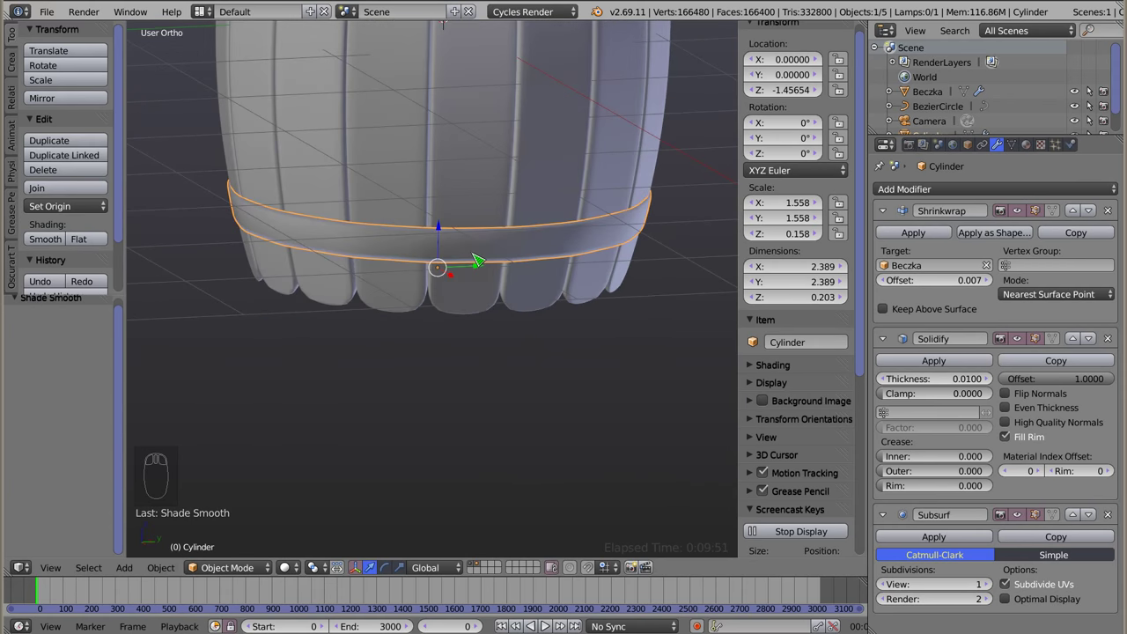
From front view, make three test copies of the ring up the barrel with Shift+D
{"action": "key", "text": "KP_1"}
{"action": "scroll", "scroll_direction": "up", "scroll_amount": 3}
{"action": "left_click_drag", "start_coordinate": [444, 307], "coordinate": [429, 391]}
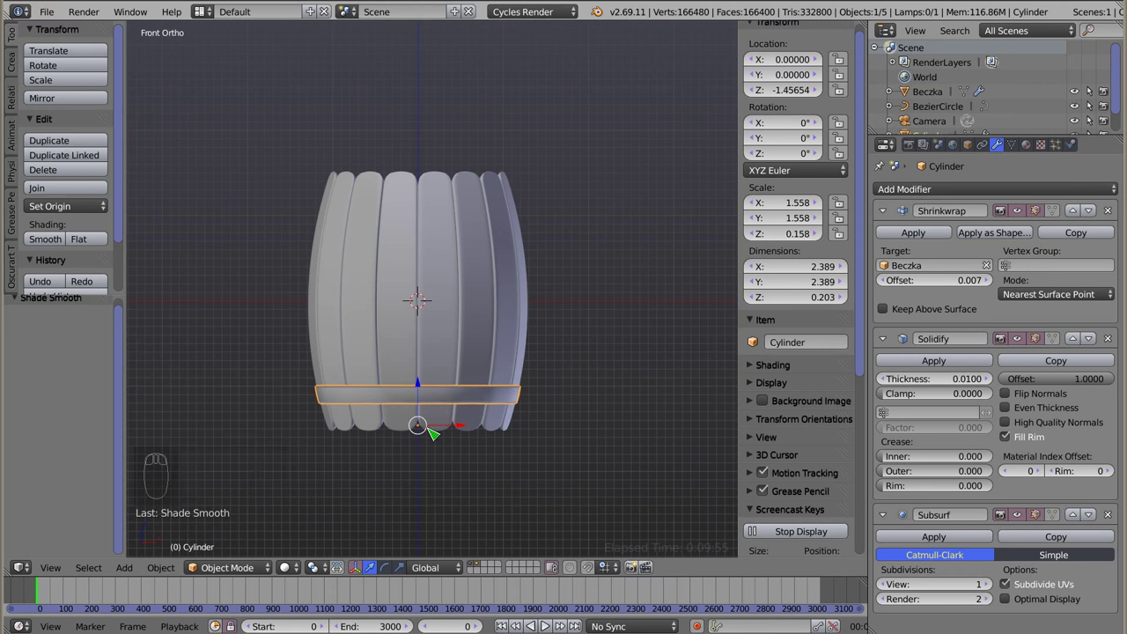
{"action": "key", "text": "shift+d"}
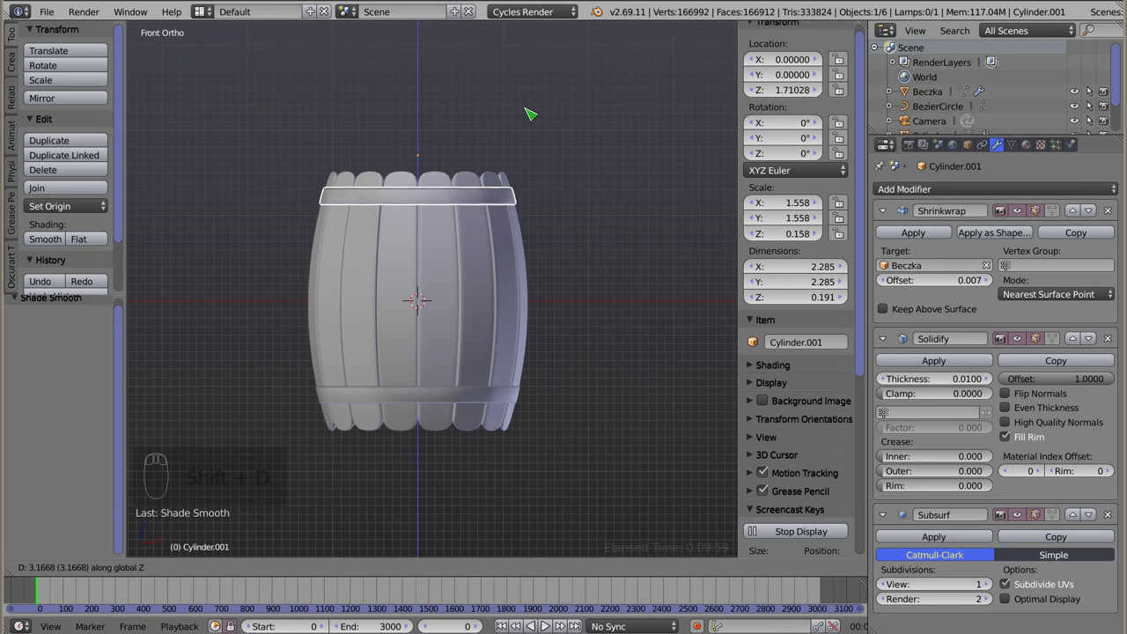
{"action": "key", "text": "shift+d"}
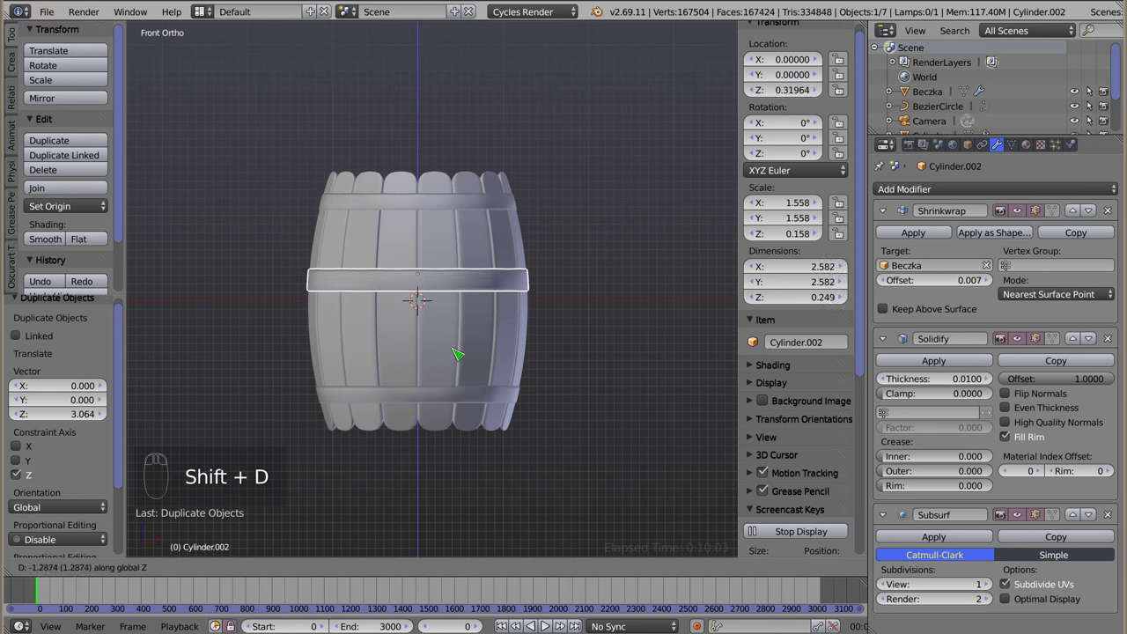
{"action": "key", "text": "shift+d"}
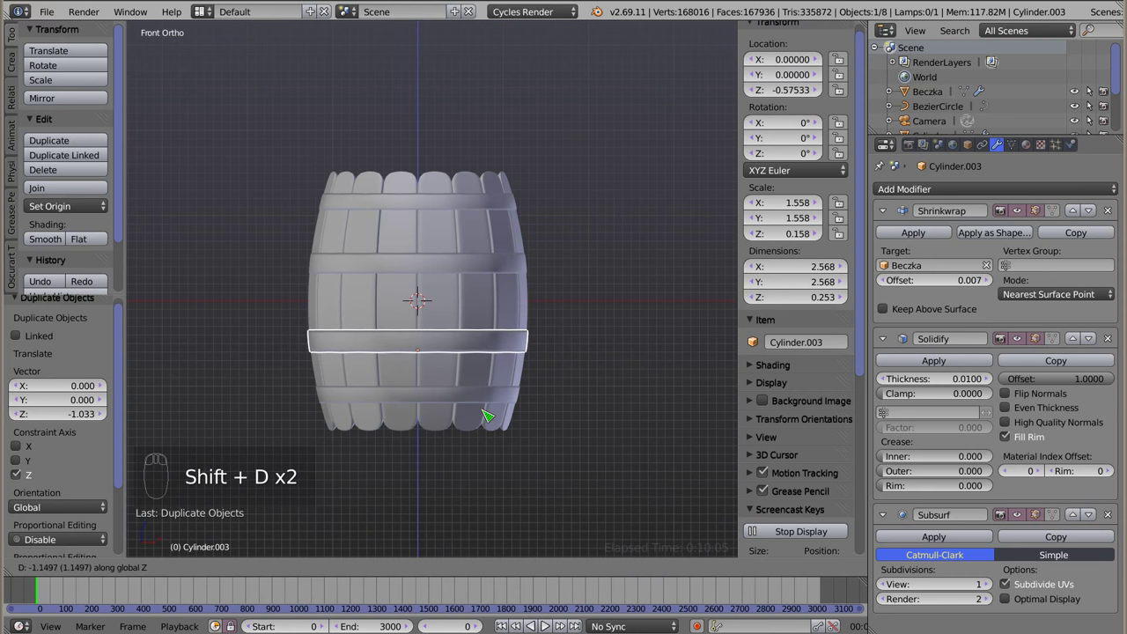
Delete the three ring copies and scale the bottom ring thinner to about 0.118 tall
{"action": "key", "text": "s"}
{"action": "left_click_drag", "start_coordinate": [468, 289], "coordinate": [636, 396]}
{"action": "key", "text": "x"}
{"action": "key", "text": "x"}
{"action": "key", "text": "s"}
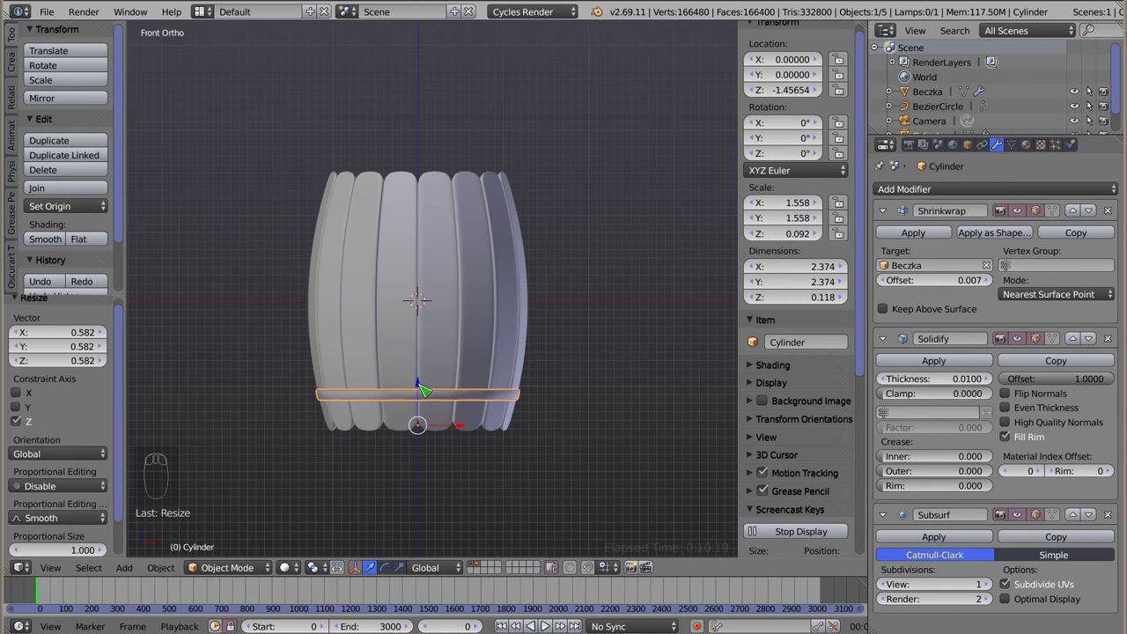
Add an Array modifier to the ring with Relative Offset X 0, Z 6.2 and Count 4
{"action": "left_click_drag", "start_coordinate": [895, 222], "coordinate": [577, 321]}
{"action": "left_click_drag", "start_coordinate": [417, 311], "coordinate": [536, 309]}
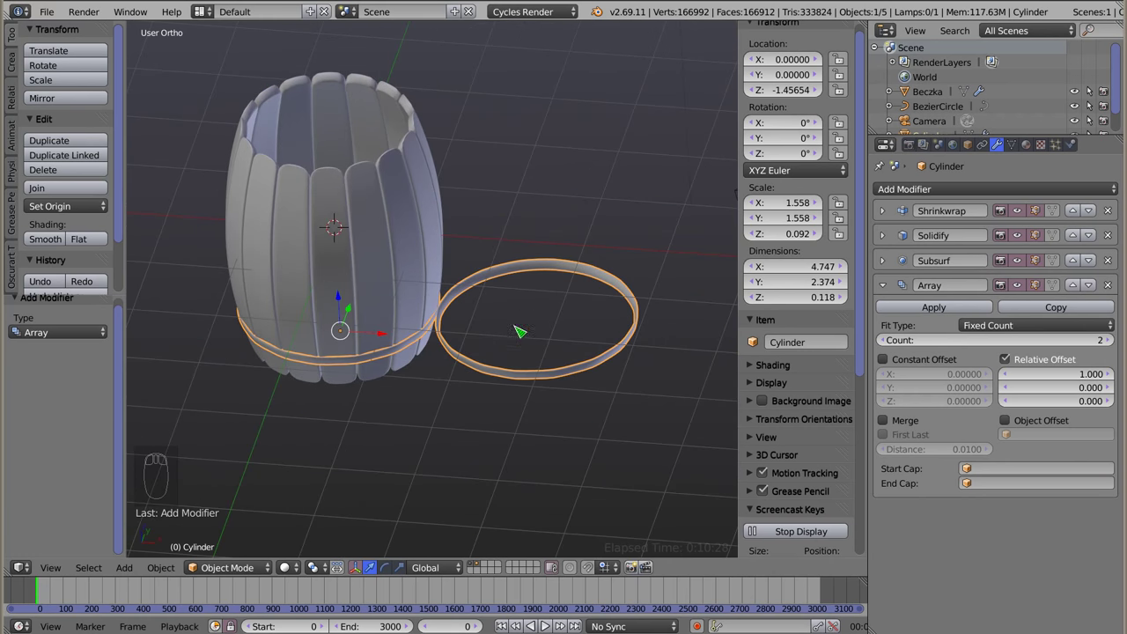
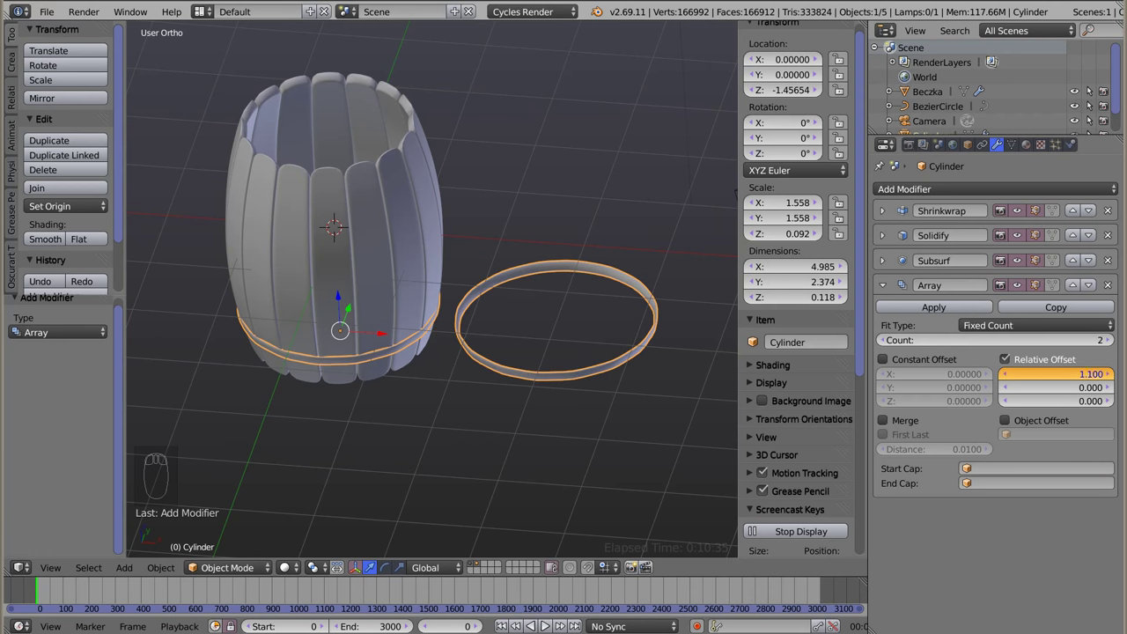
{"action": "left_click_drag", "start_coordinate": [1069, 382], "coordinate": [1067, 408]}
{"action": "left_click_drag", "start_coordinate": [1067, 409], "coordinate": [1049, 420]}
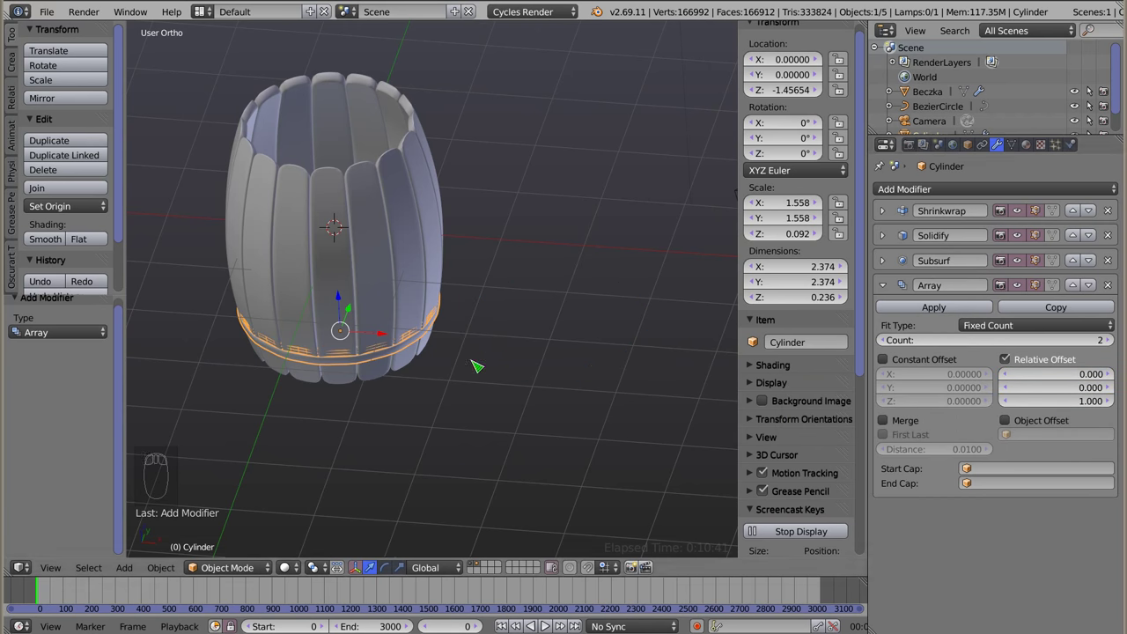
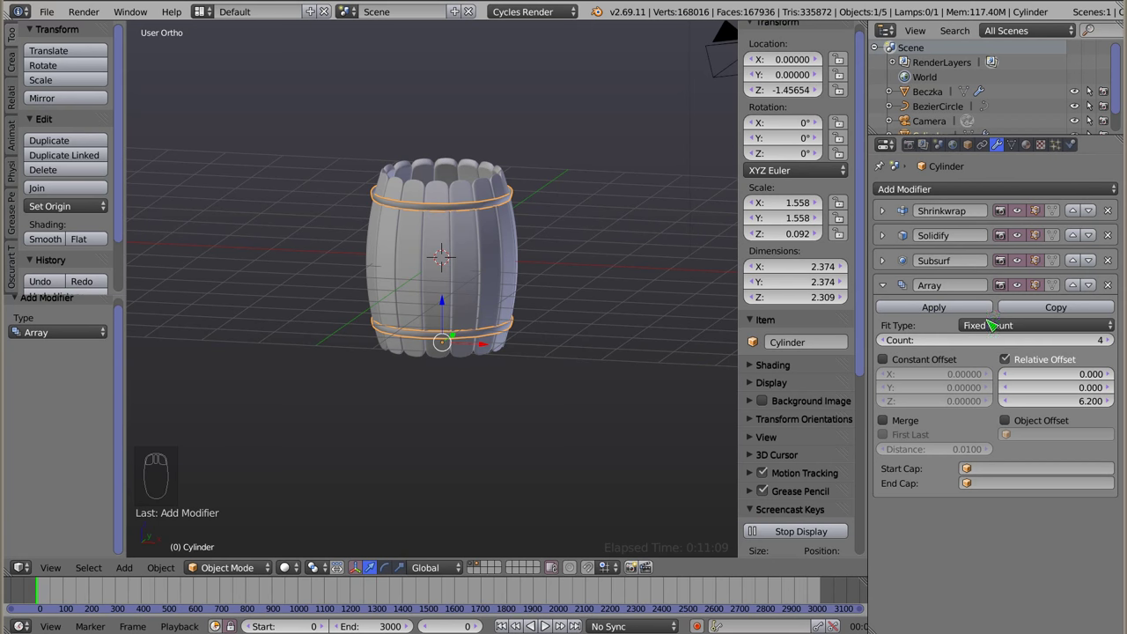
Check the four hoops in wireframe, return to solid shading and collapse the array settings
{"action": "key", "text": "z"}
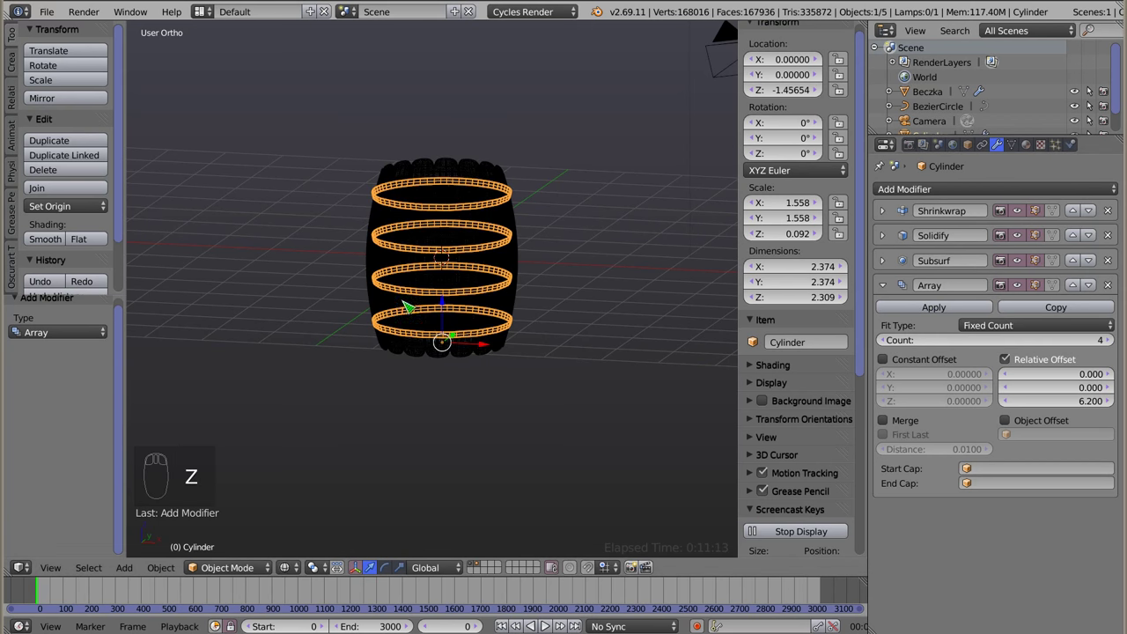
{"action": "key", "text": "z"}
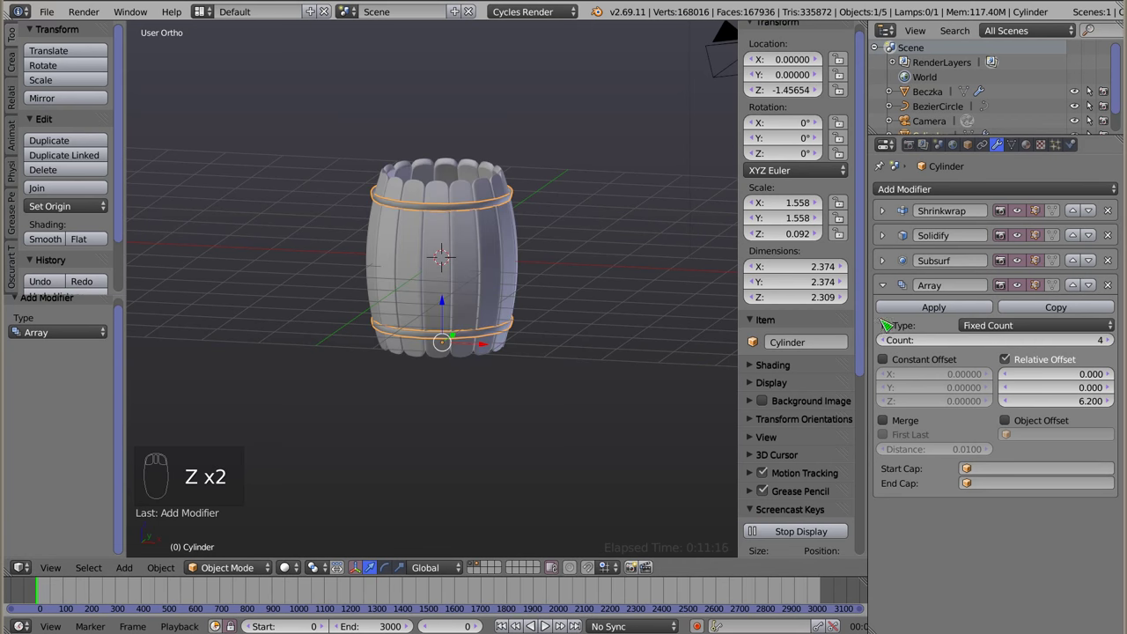
{"action": "left_click_drag", "start_coordinate": [886, 286], "coordinate": [1082, 294]}
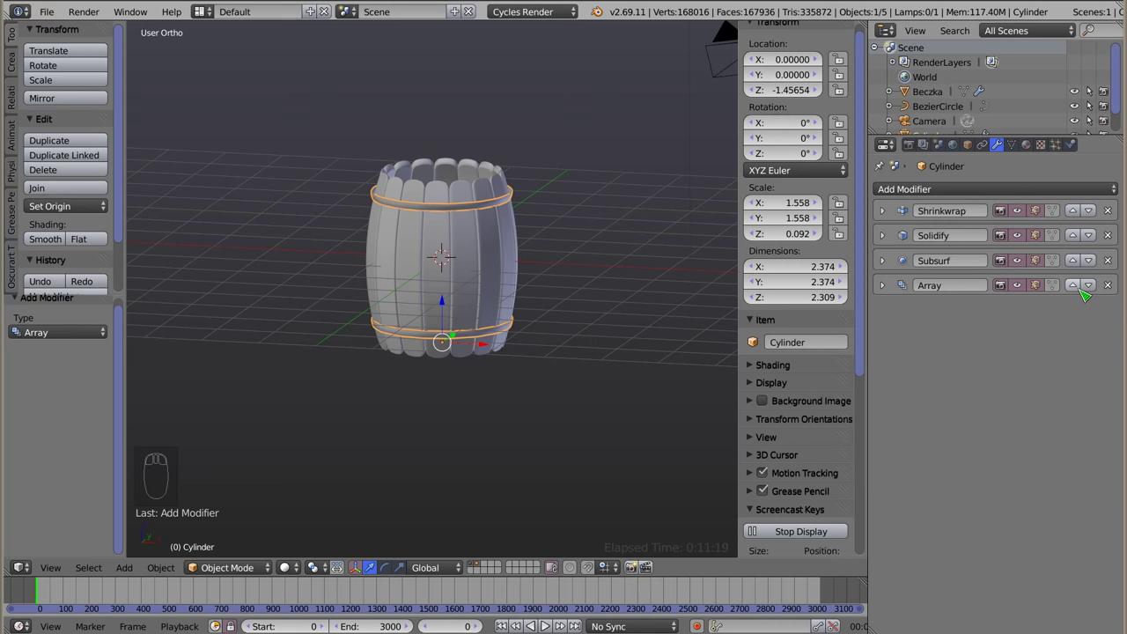
Move the Array modifier to the top of the stack and shift the hoops down the barrel
{"action": "left_click_drag", "start_coordinate": [1082, 295], "coordinate": [410, 260]}
{"action": "left_click_drag", "start_coordinate": [410, 261], "coordinate": [450, 365]}
{"action": "key", "text": "s"}
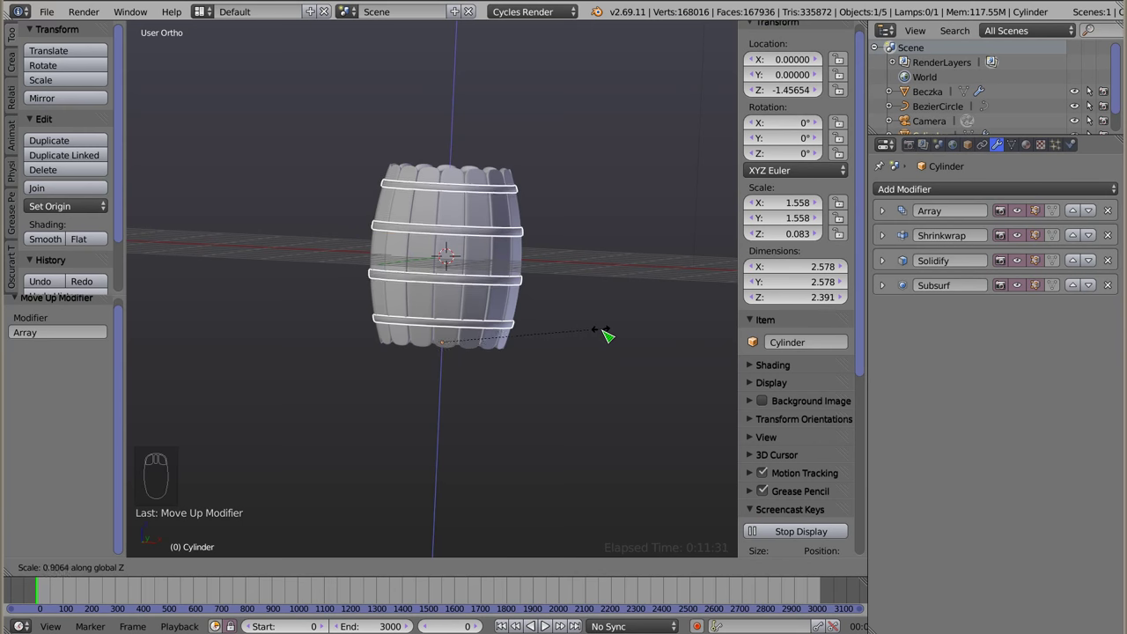
{"action": "left_click_drag", "start_coordinate": [449, 321], "coordinate": [599, 343]}
{"action": "key", "text": "s"}
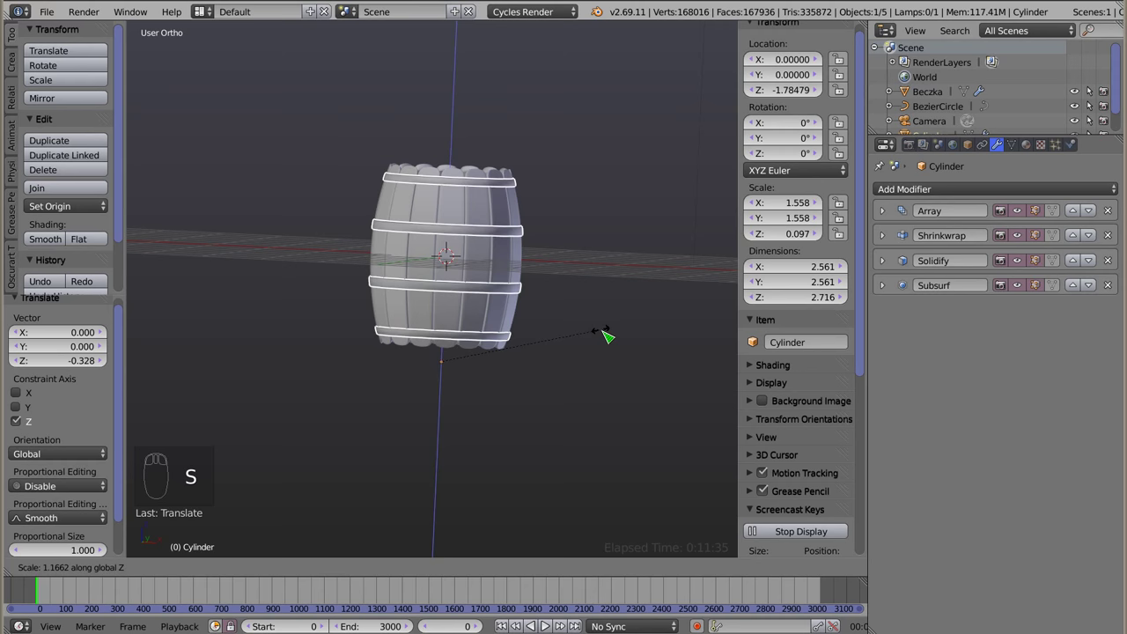
Enlarge the hoops in front view so they hug the barrel's curved staves
{"action": "left_click_drag", "start_coordinate": [398, 355], "coordinate": [418, 154]}
{"action": "left_click_drag", "start_coordinate": [447, 288], "coordinate": [419, 315]}
{"action": "key", "text": "KP_1"}
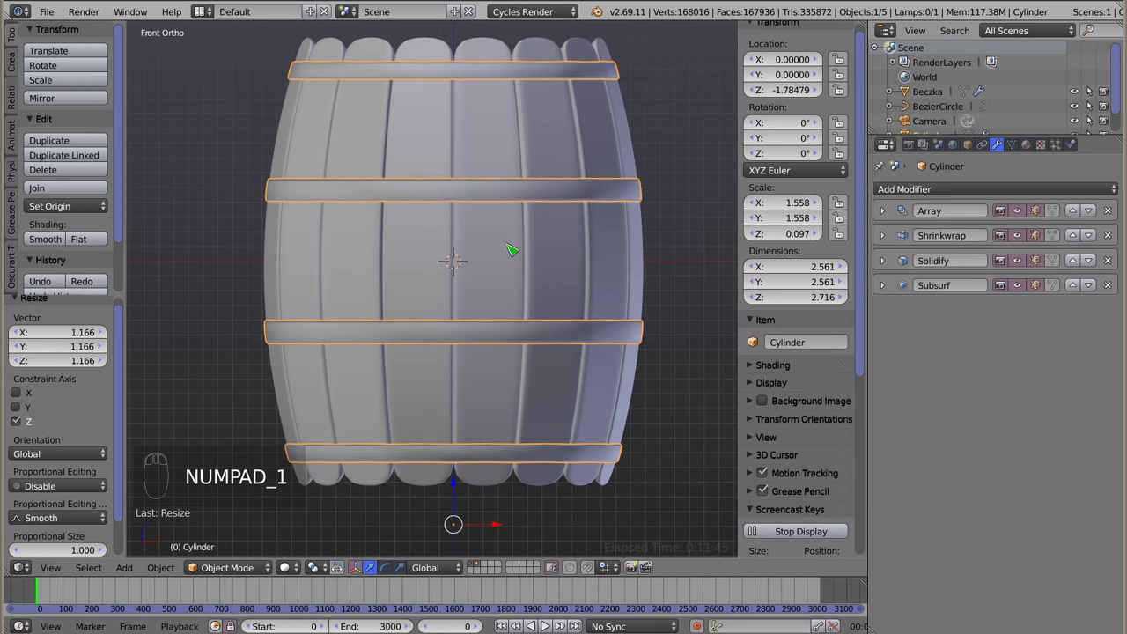
{"action": "left_click_drag", "start_coordinate": [574, 209], "coordinate": [893, 222]}
Select Beczka and strengthen its Simple Deform taper factor to -0.263
{"action": "left_click_drag", "start_coordinate": [890, 219], "coordinate": [894, 367]}
{"action": "left_click_drag", "start_coordinate": [893, 363], "coordinate": [898, 315]}
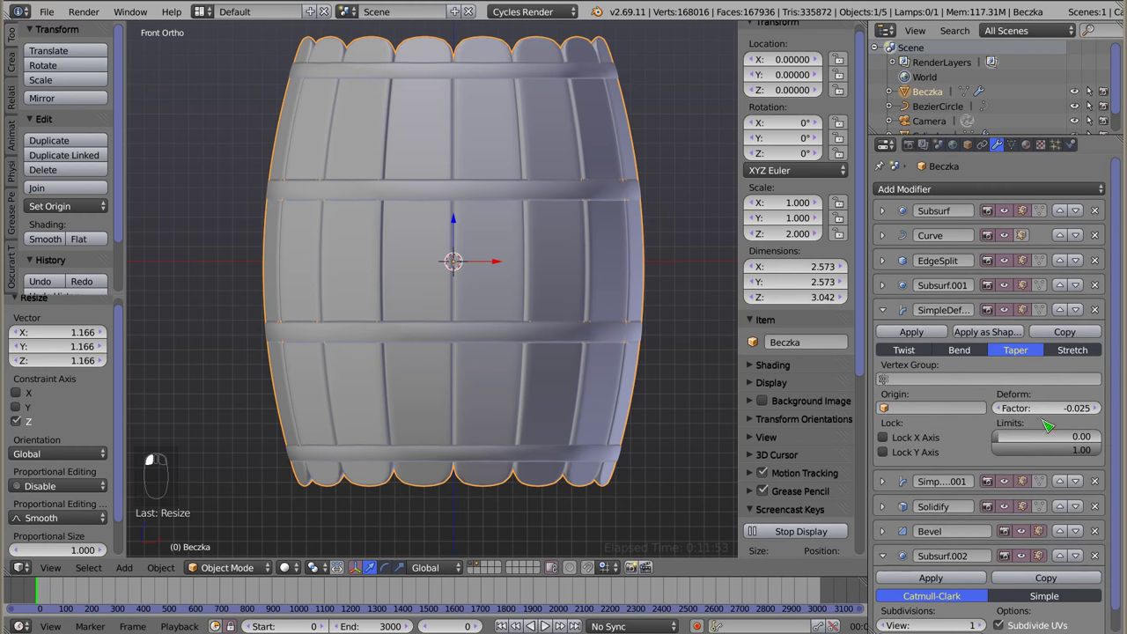